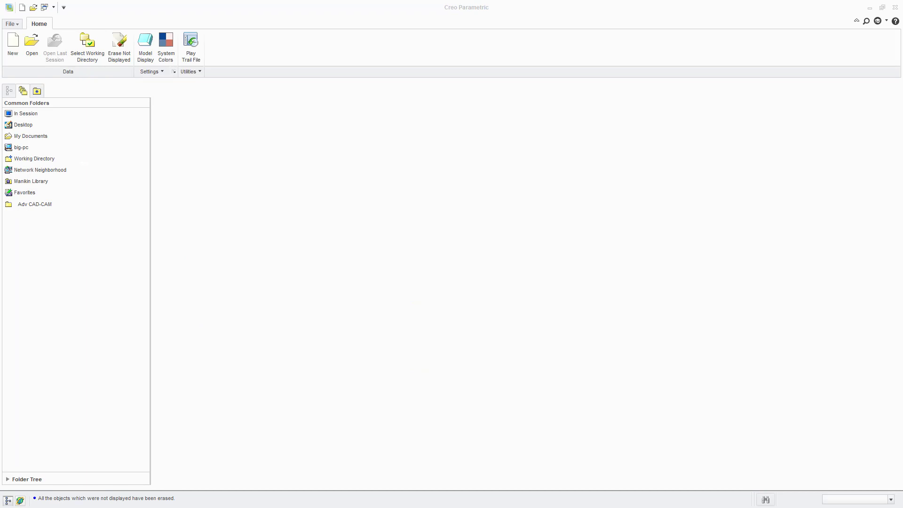
Step: Bring up the File Open browser at the Tables_BOM-Balloons lab folder
{"action": "left_click", "coordinate": [276, 82]}
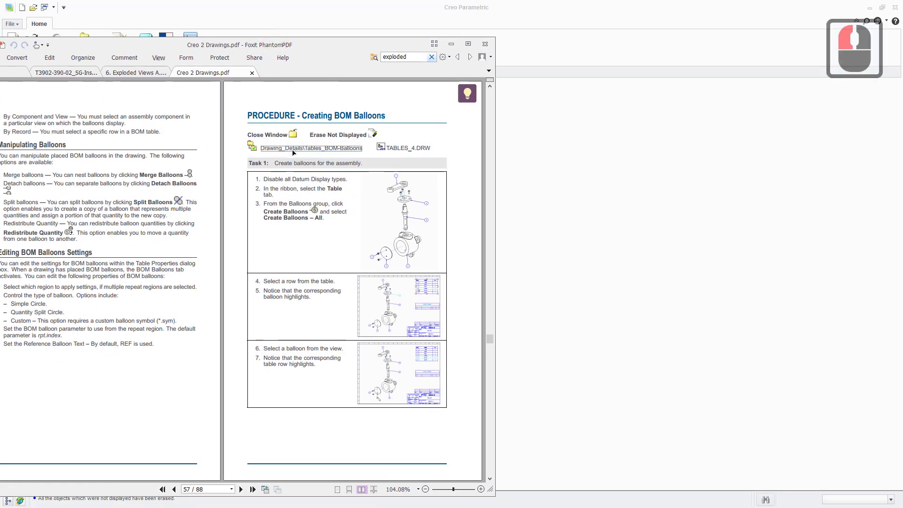
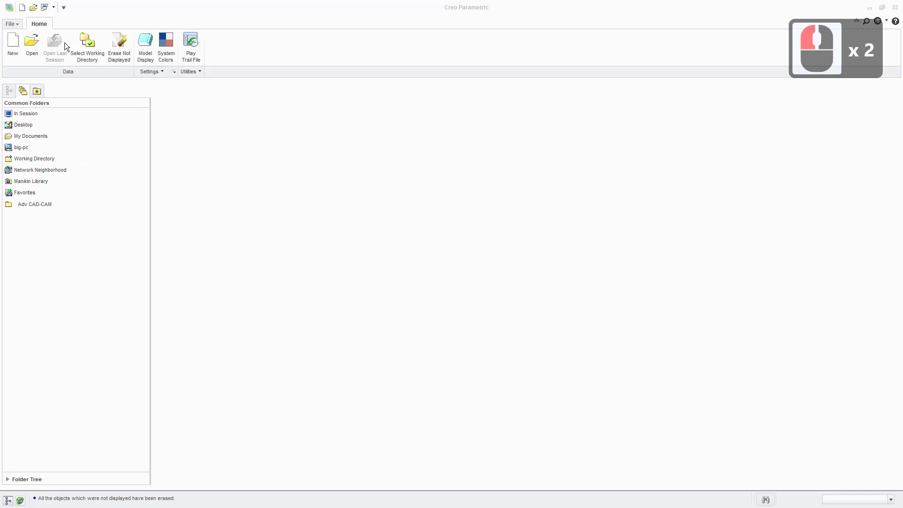
Step: Open tables_4.drw from the File Open dialog
{"action": "left_click", "coordinate": [34, 46]}
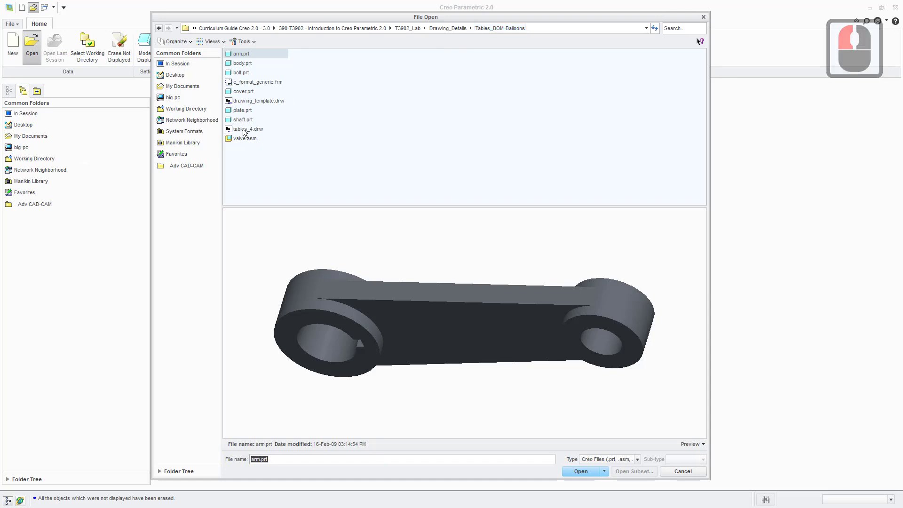
{"action": "left_click", "coordinate": [253, 135]}
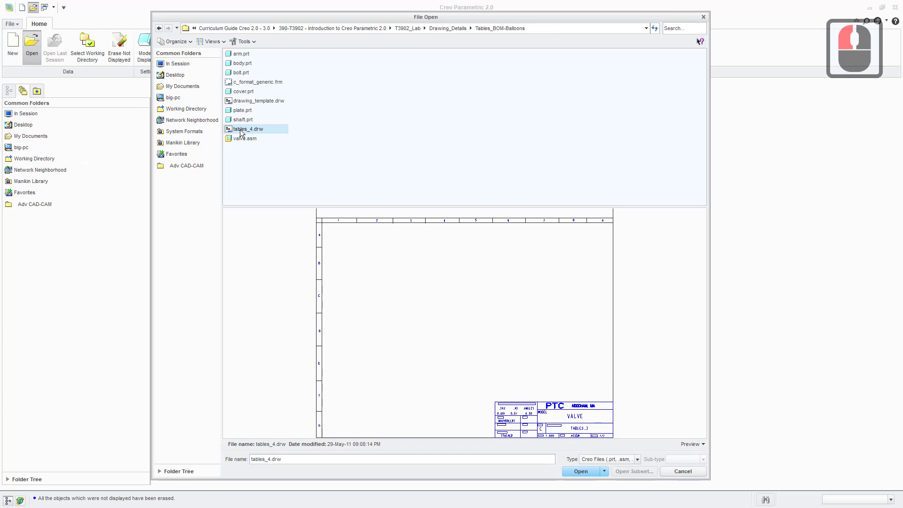
{"action": "double_click", "coordinate": [244, 134]}
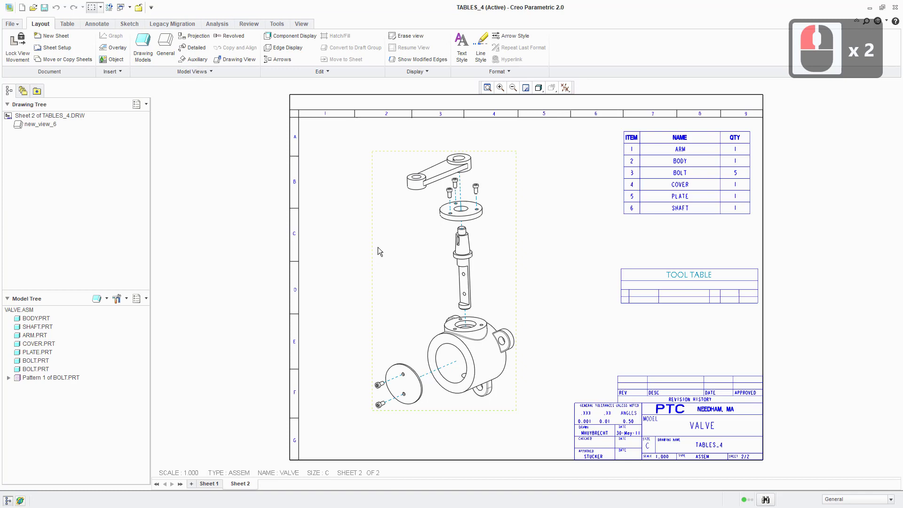
{"action": "middle_click", "coordinate": [355, 242]}
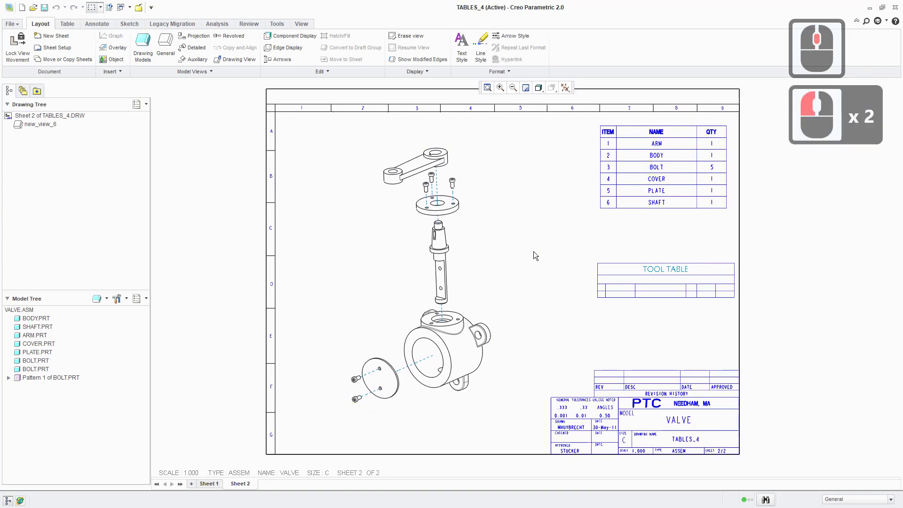
{"action": "middle_click", "coordinate": [524, 244]}
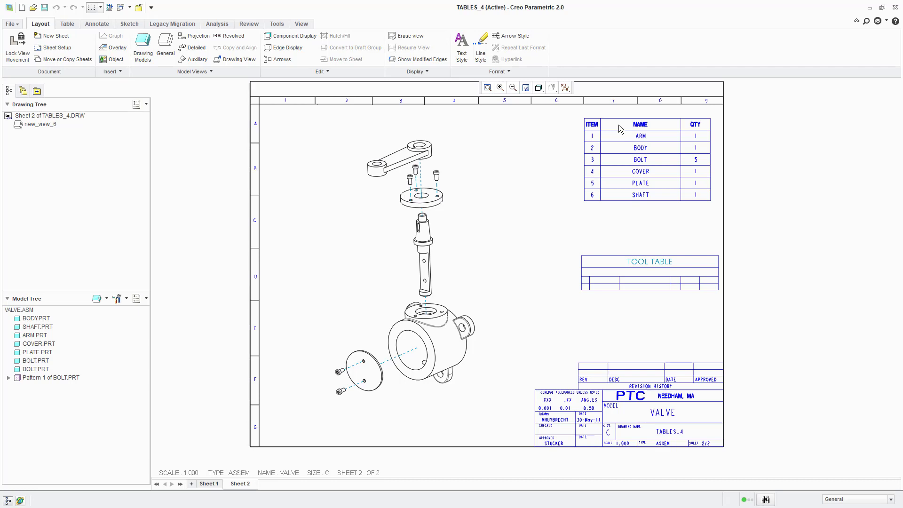
{"action": "left_click", "coordinate": [591, 126]}
{"action": "left_click", "coordinate": [597, 130]}
{"action": "left_click", "coordinate": [632, 148]}
{"action": "double_click", "coordinate": [632, 147]}
{"action": "double_click", "coordinate": [638, 183]}
{"action": "left_click", "coordinate": [599, 194]}
{"action": "left_click", "coordinate": [601, 184]}
{"action": "left_click", "coordinate": [592, 128]}
{"action": "double_click", "coordinate": [592, 128]}
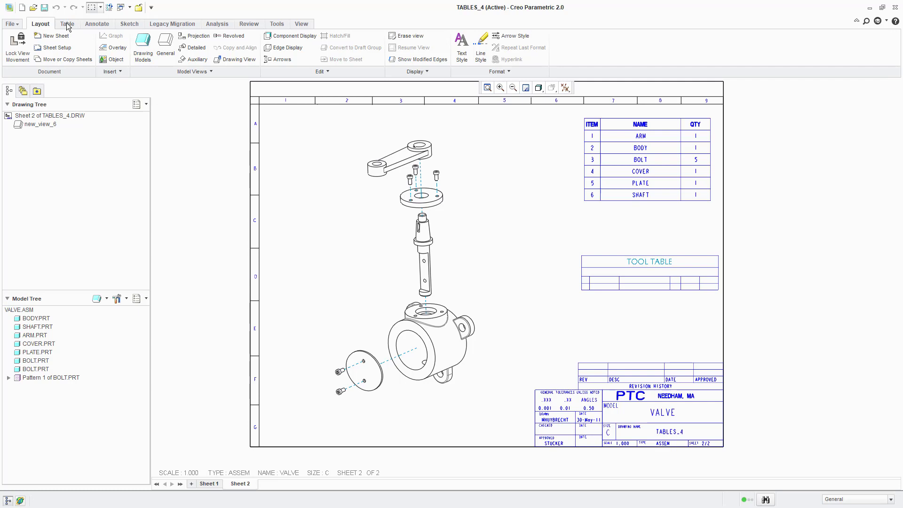
Step: Delete Table 12, the old ITEM/NAME/QTY parts table, from the Drawing Tree
{"action": "left_click", "coordinate": [70, 27]}
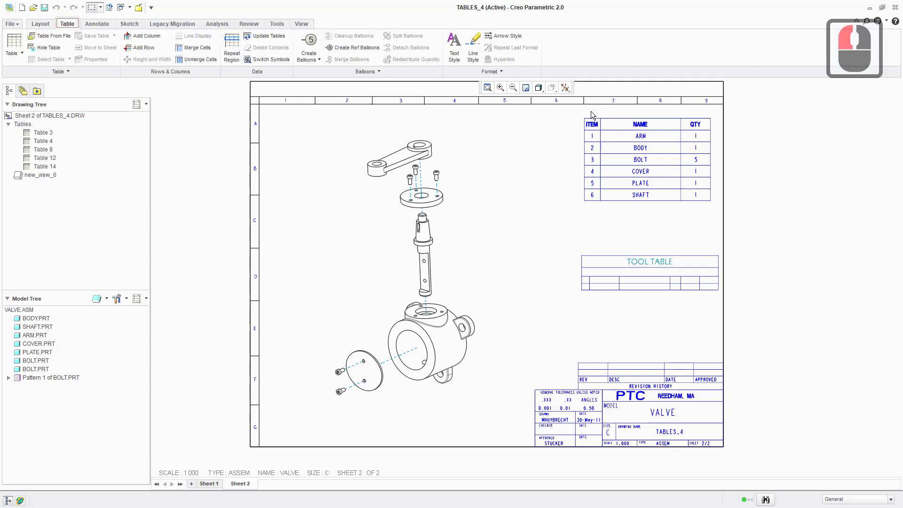
{"action": "left_click", "coordinate": [587, 122]}
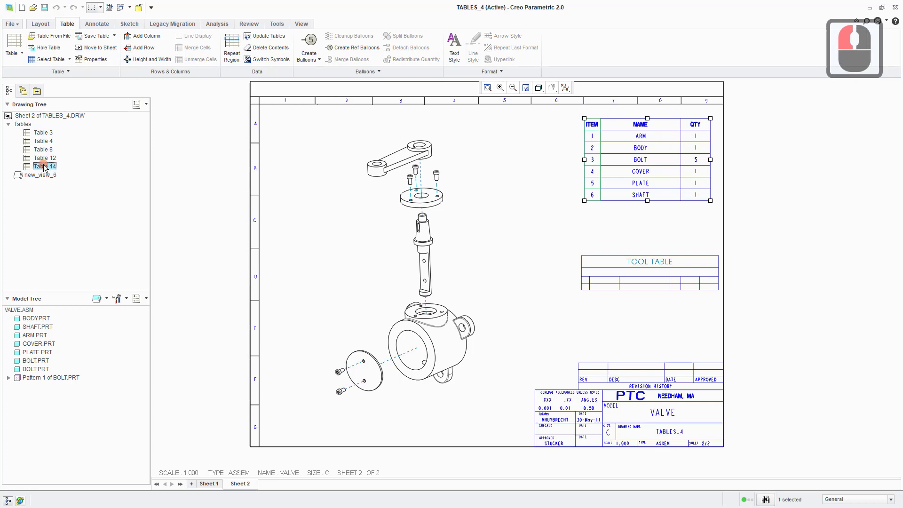
{"action": "left_click", "coordinate": [47, 169]}
{"action": "left_click", "coordinate": [44, 160]}
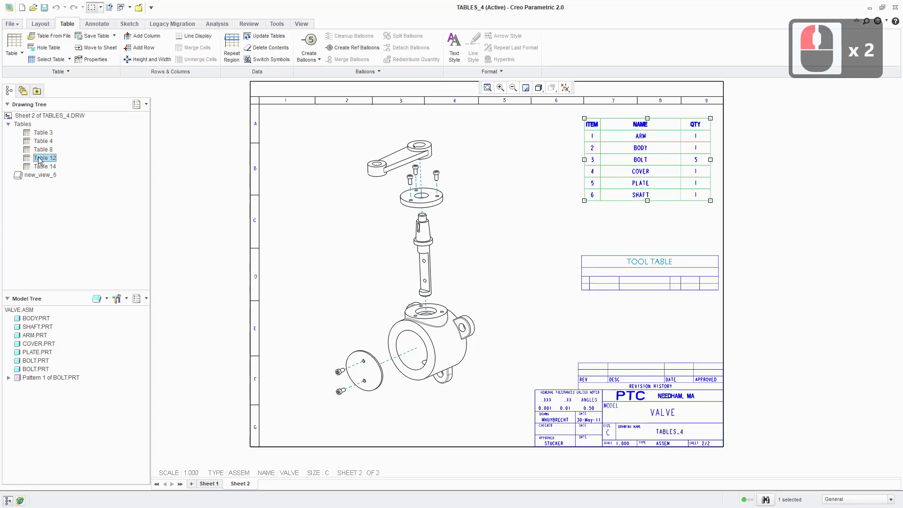
{"action": "right_click", "coordinate": [41, 161]}
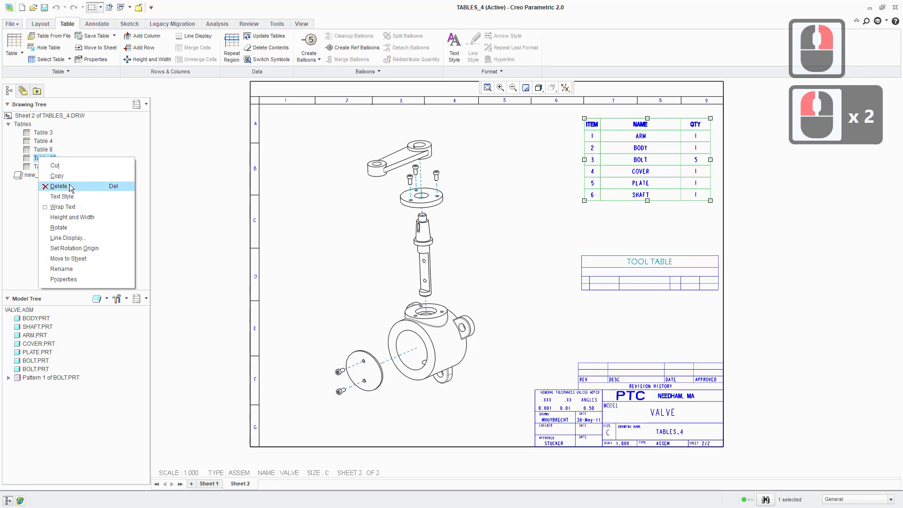
{"action": "left_click", "coordinate": [73, 189]}
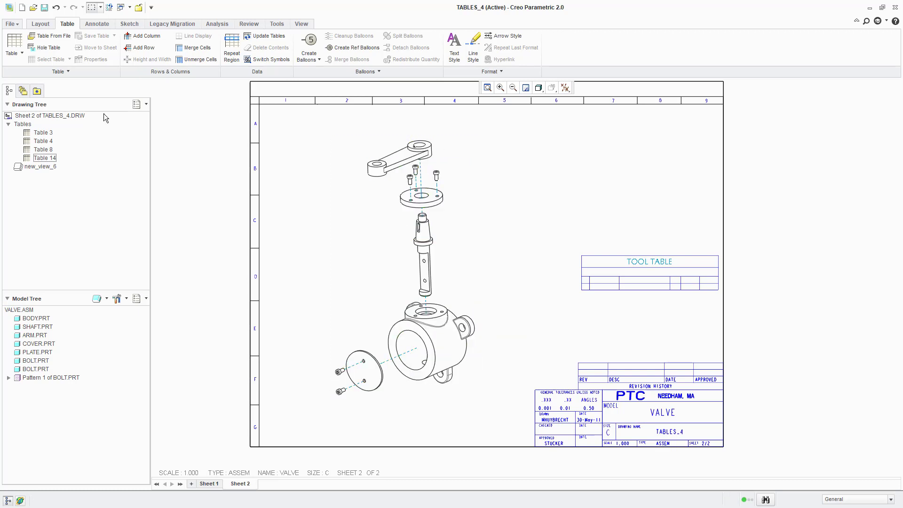
Step: Insert the 'bom description down' quick table from the assembly group
{"action": "left_click", "coordinate": [25, 58]}
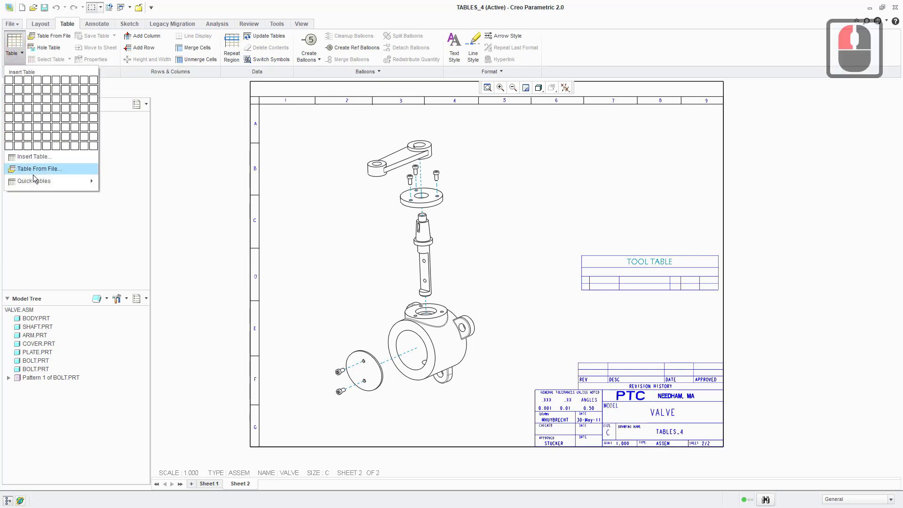
{"action": "left_click", "coordinate": [93, 185]}
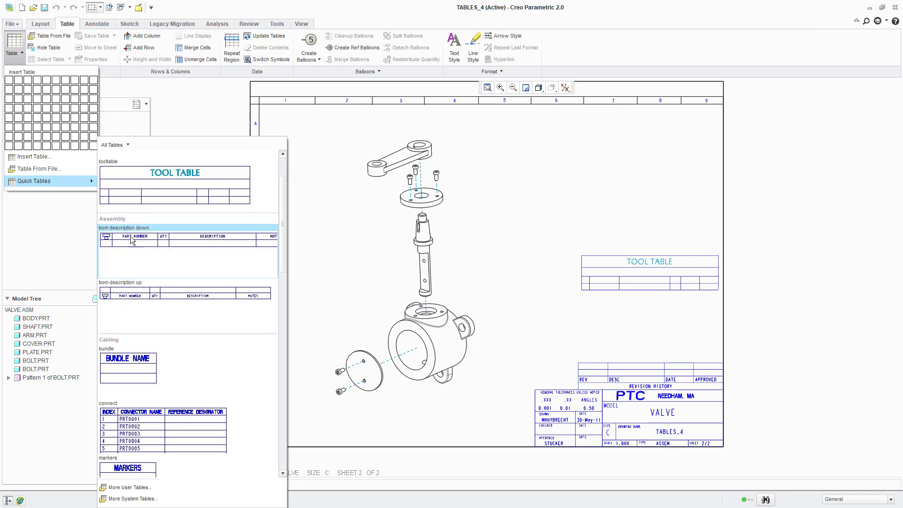
{"action": "left_click", "coordinate": [140, 233]}
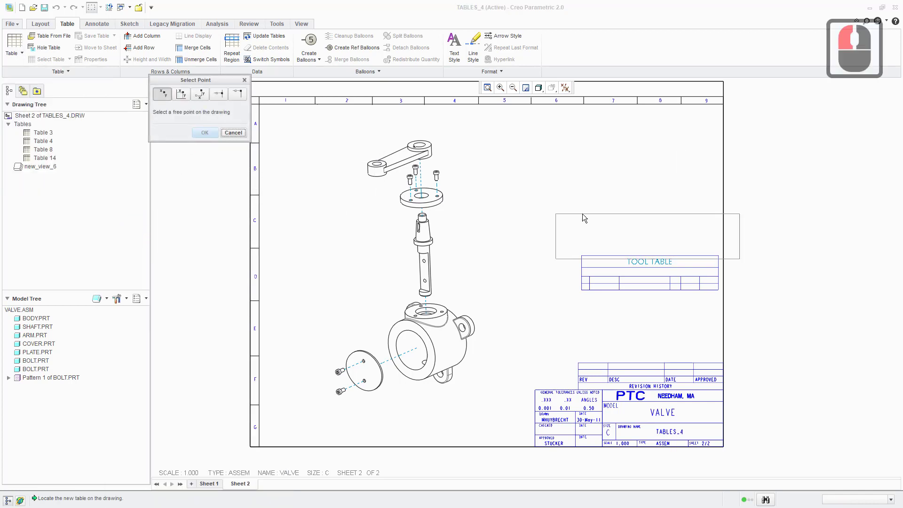
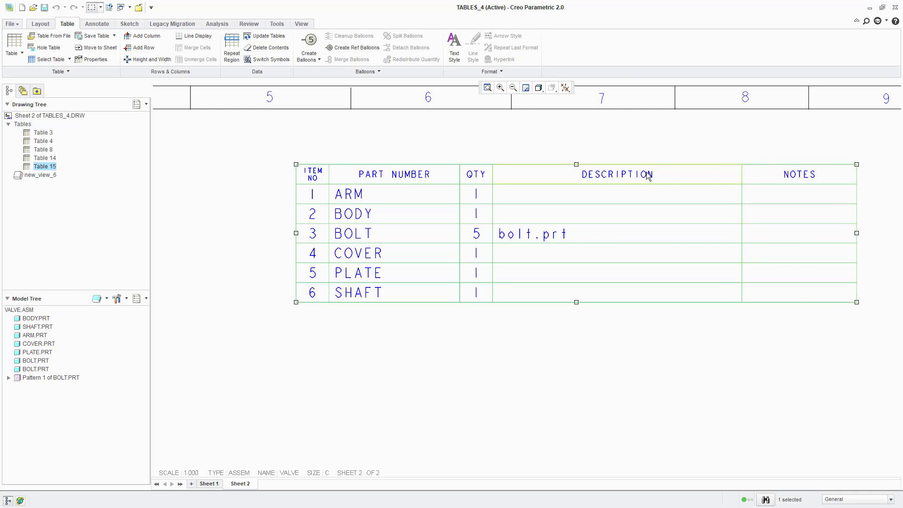
Step: Delete the DESCRIPTION column from the BOM table, confirming with Yes
{"action": "left_click", "coordinate": [614, 148]}
{"action": "left_click", "coordinate": [610, 177]}
{"action": "left_click", "coordinate": [598, 150]}
{"action": "left_click", "coordinate": [615, 168]}
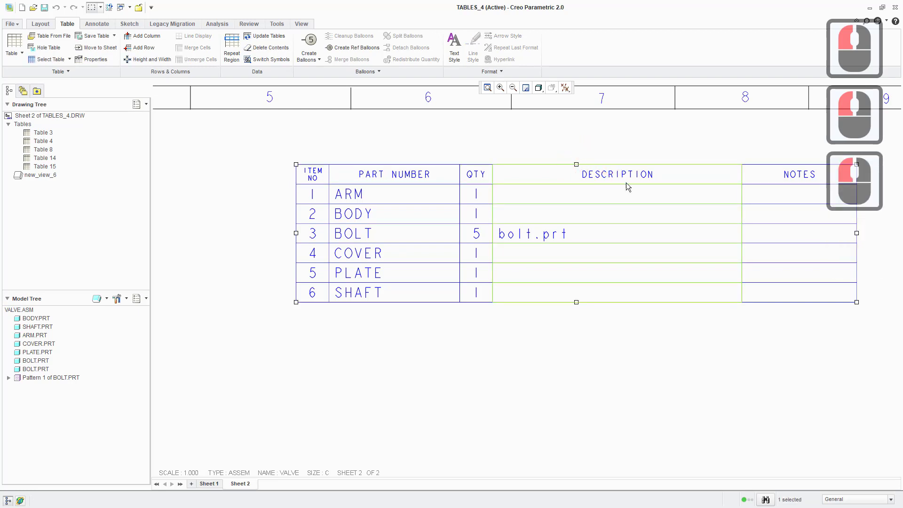
{"action": "right_click", "coordinate": [617, 169]}
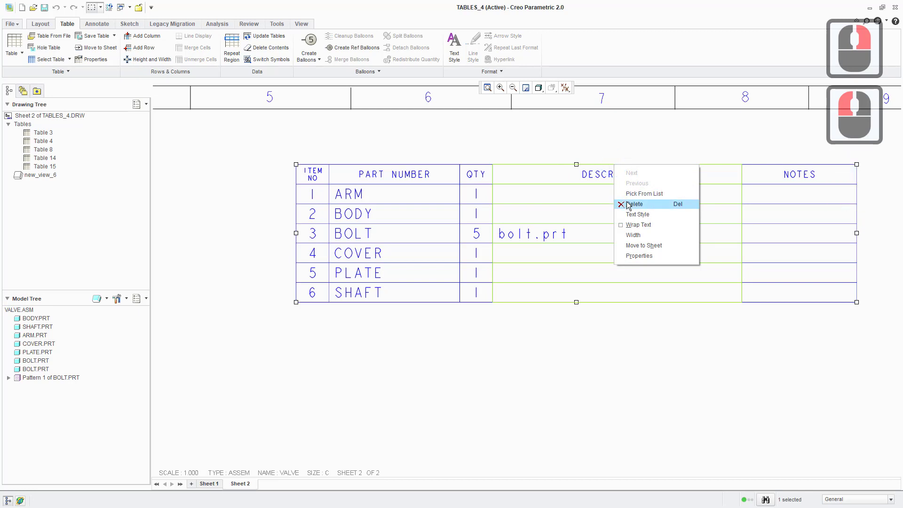
{"action": "left_click", "coordinate": [630, 206]}
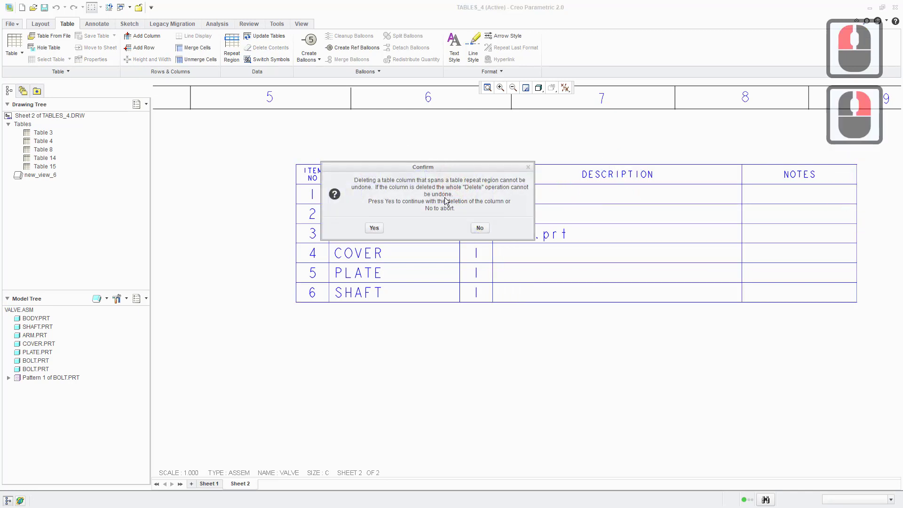
{"action": "left_click_drag", "start_coordinate": [379, 228], "coordinate": [568, 167]}
Step: Delete the NOTES column too, leaving item number, part number and quantity
{"action": "right_click", "coordinate": [567, 168]}
{"action": "right_click", "coordinate": [568, 169]}
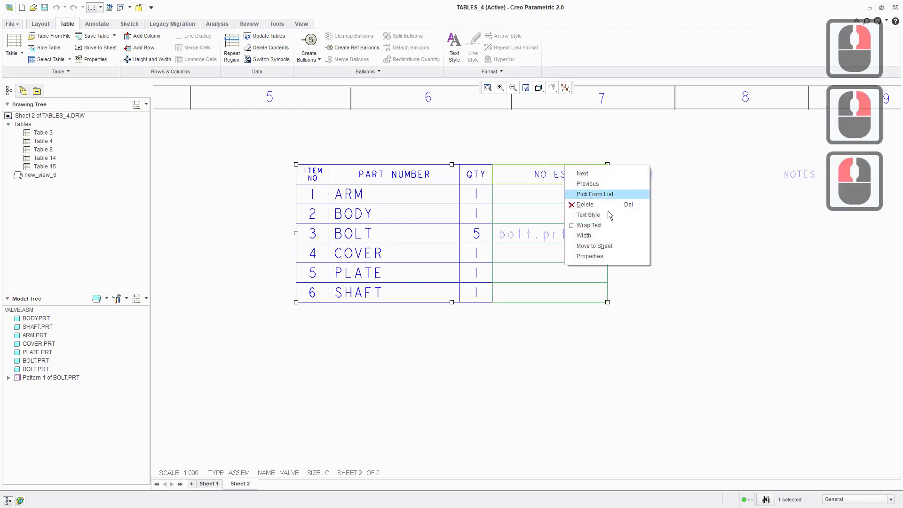
{"action": "left_click", "coordinate": [608, 209]}
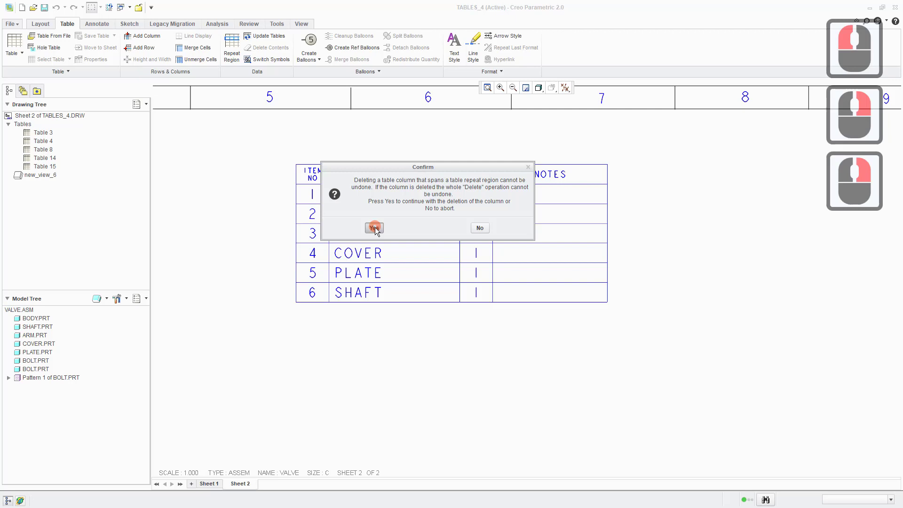
{"action": "left_click", "coordinate": [379, 231]}
{"action": "middle_click", "coordinate": [440, 239]}
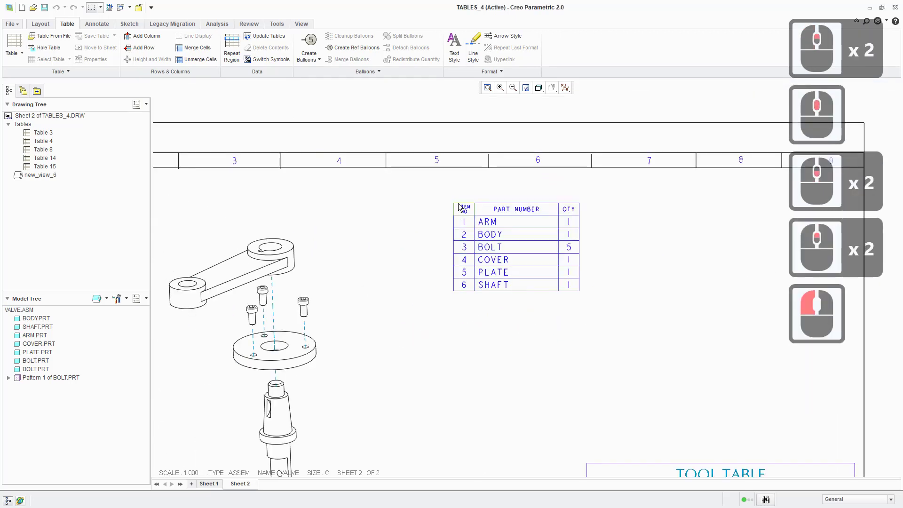
Step: Check the Text Style settings of the BOM table and its ITEM NO header cell
{"action": "left_click", "coordinate": [462, 208]}
{"action": "right_click", "coordinate": [463, 206]}
{"action": "right_click", "coordinate": [475, 227]}
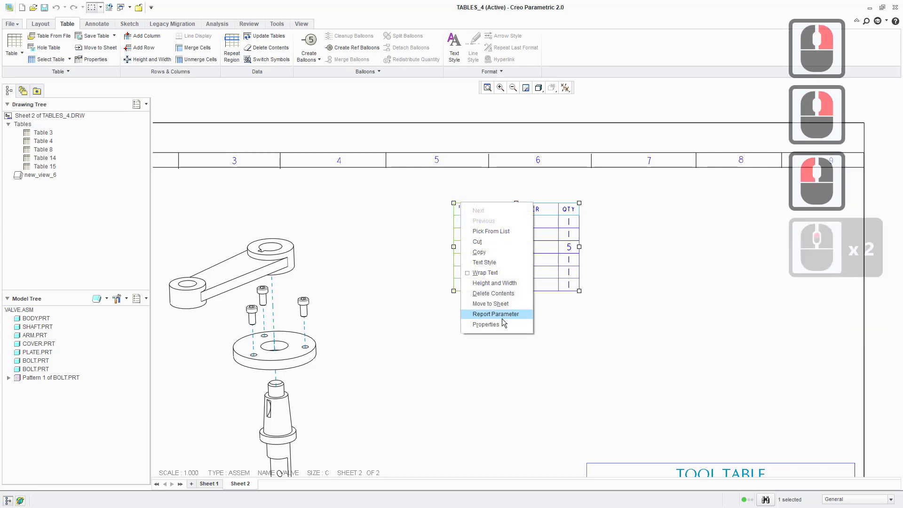
{"action": "left_click", "coordinate": [496, 264]}
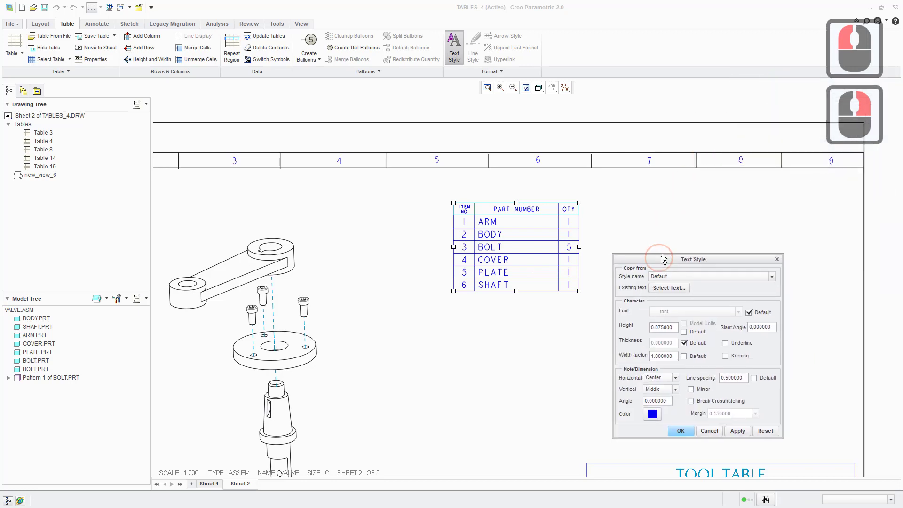
{"action": "left_click", "coordinate": [667, 258]}
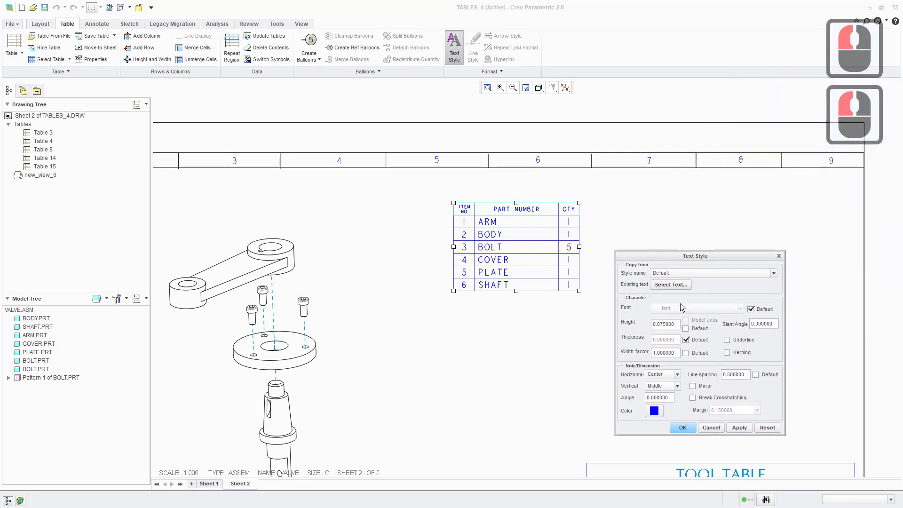
{"action": "left_click", "coordinate": [675, 397]}
{"action": "left_click", "coordinate": [410, 261]}
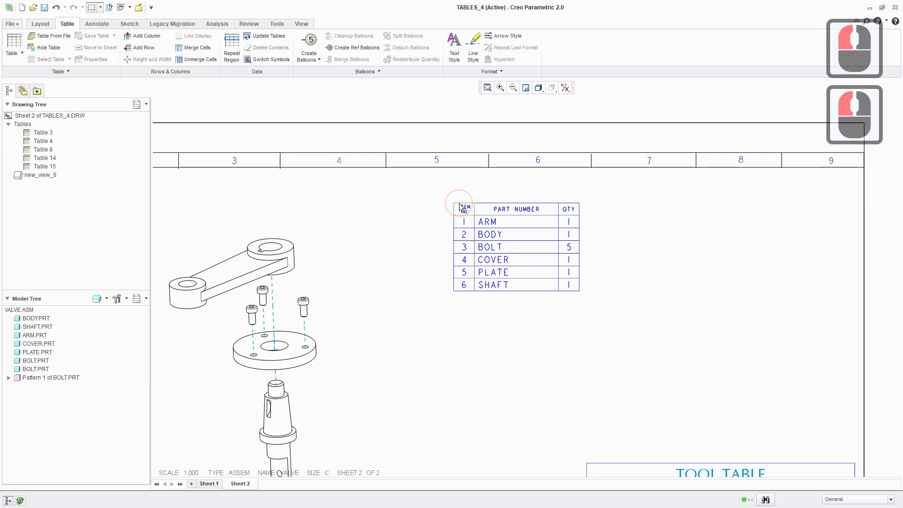
{"action": "left_click", "coordinate": [463, 208]}
{"action": "right_click", "coordinate": [467, 212]}
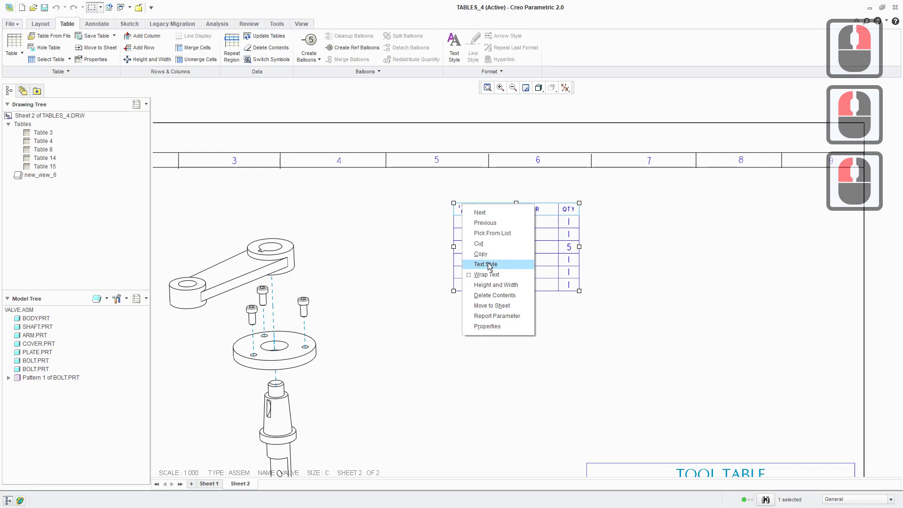
{"action": "left_click", "coordinate": [491, 269]}
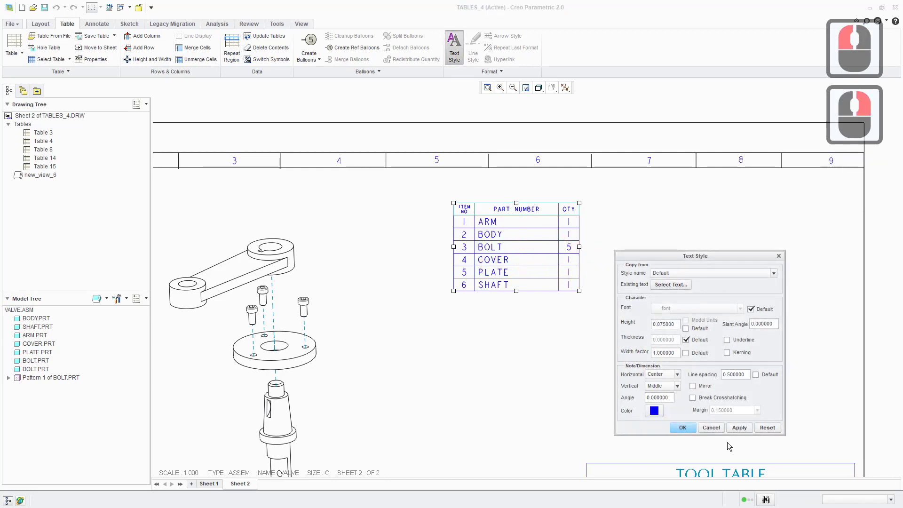
{"action": "left_click", "coordinate": [714, 430]}
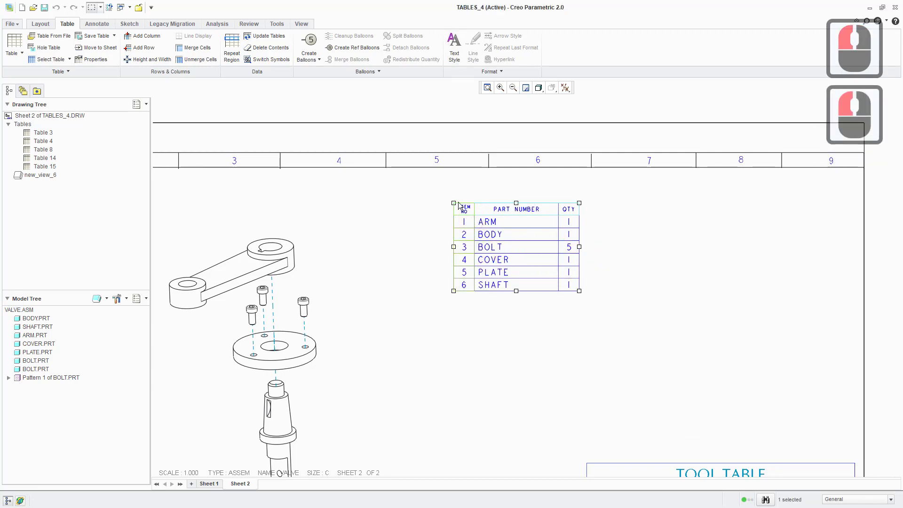
Step: Move the whole BOM table to the upper right of the sheet, above the tool table
{"action": "left_click", "coordinate": [515, 214]}
{"action": "middle_click", "coordinate": [591, 296]}
{"action": "middle_click", "coordinate": [572, 220]}
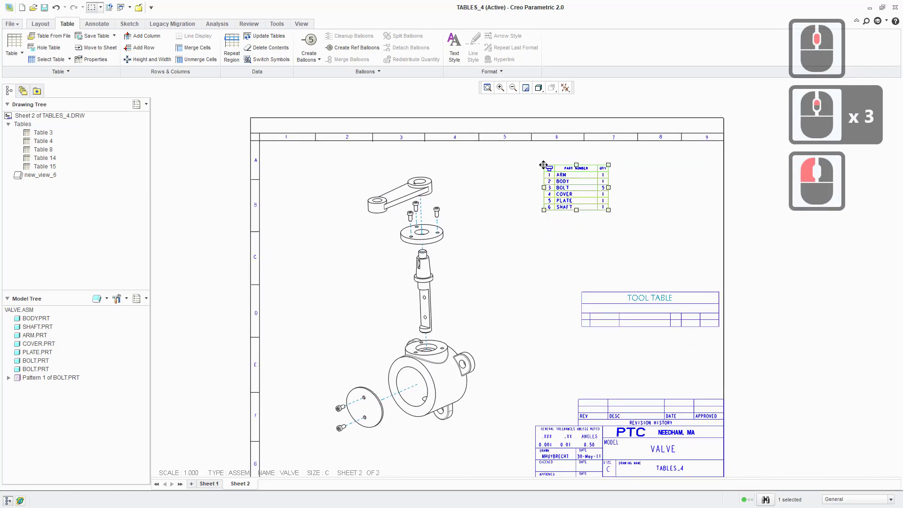
{"action": "left_click", "coordinate": [568, 200]}
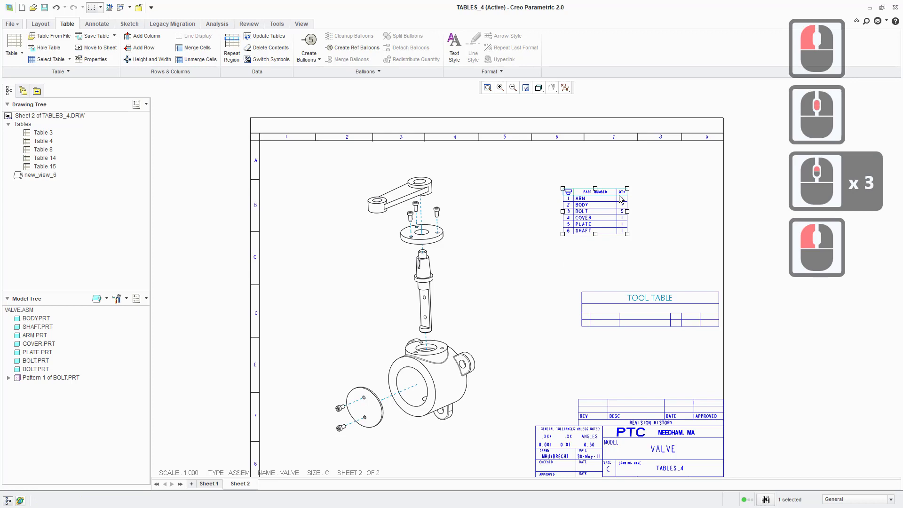
{"action": "left_click", "coordinate": [526, 262]}
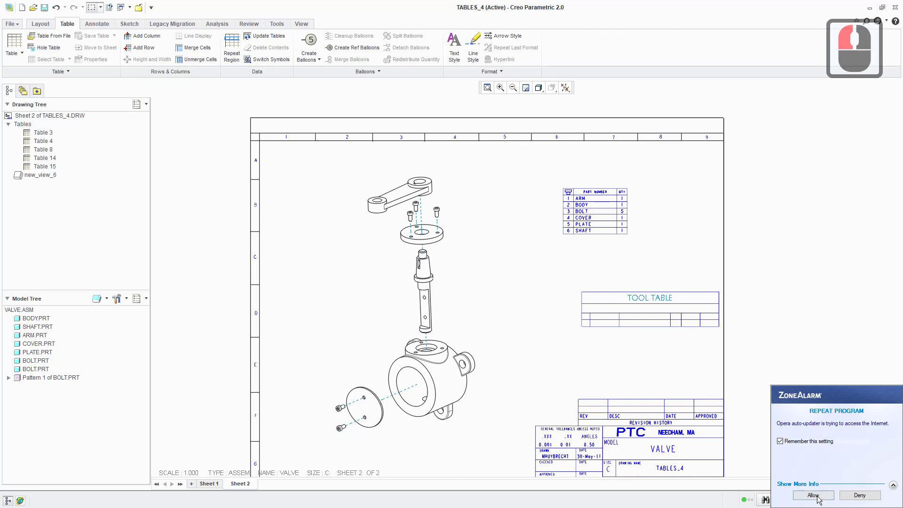
{"action": "left_click", "coordinate": [820, 499]}
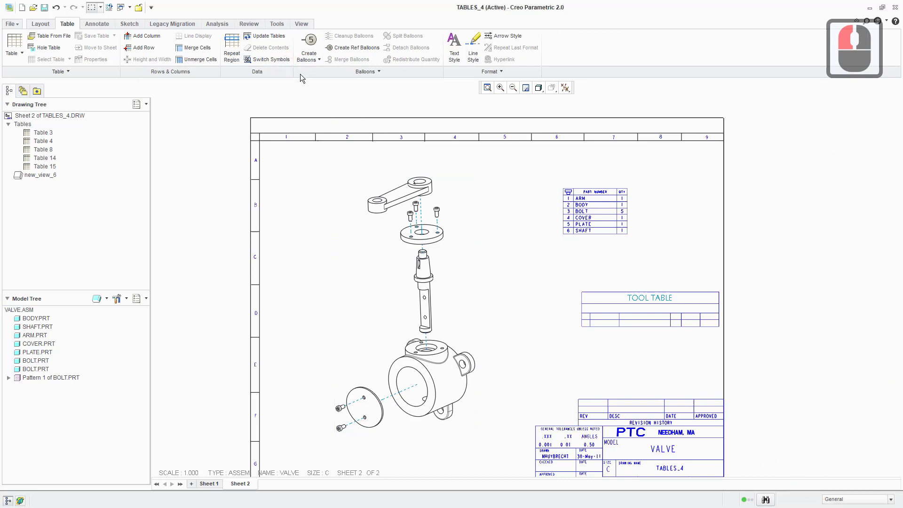
Step: Create BOM balloons for all parts, numbering the valve components 1 to 6
{"action": "left_click", "coordinate": [321, 64]}
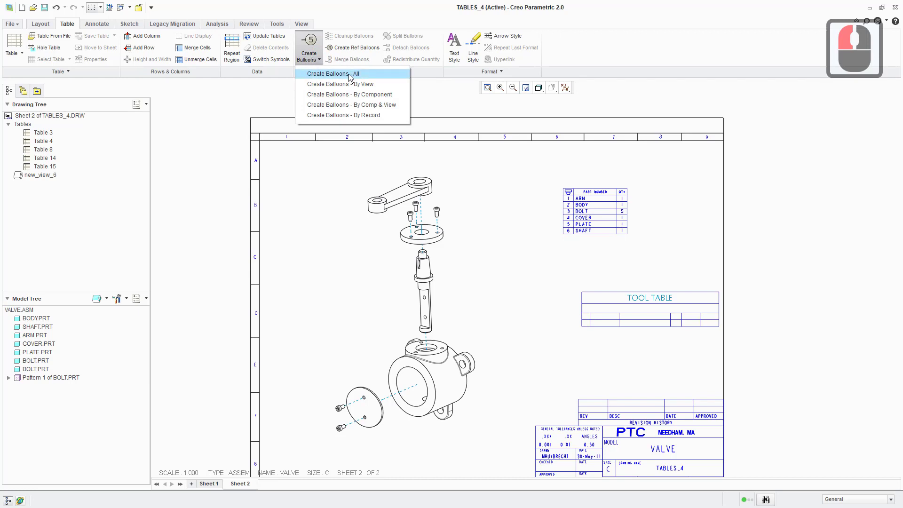
{"action": "left_click", "coordinate": [336, 78]}
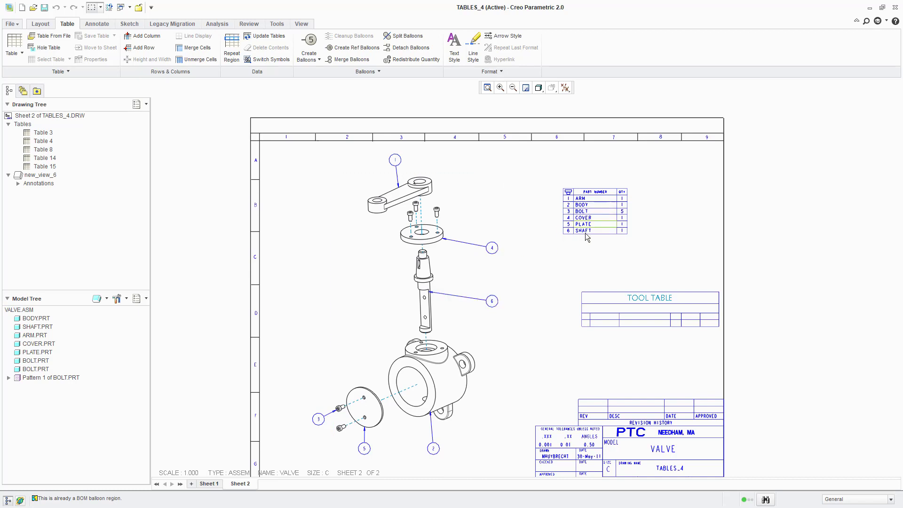
Step: Drag the ARM part's balloon 1 to the left of the arm and select its leader
{"action": "scroll", "scroll_direction": "down", "scroll_amount": 3}
{"action": "scroll", "scroll_direction": "up", "scroll_amount": 3}
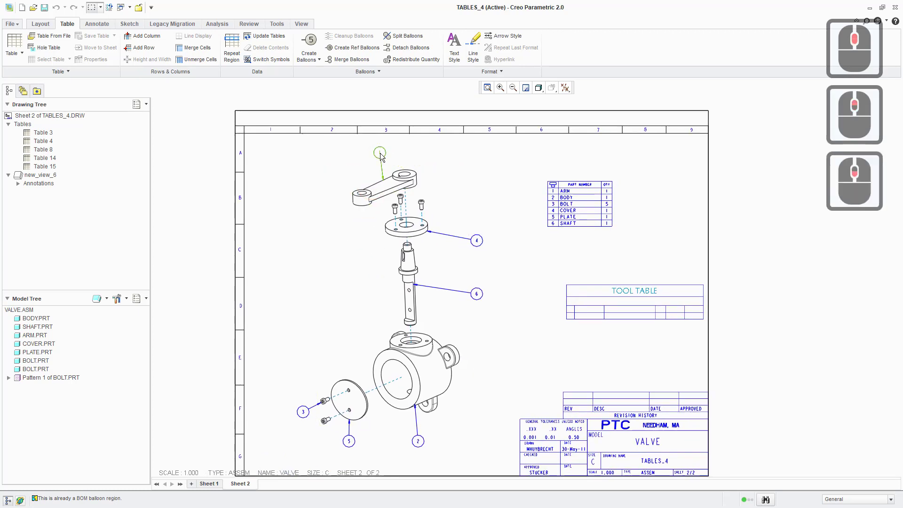
{"action": "left_click", "coordinate": [383, 157]}
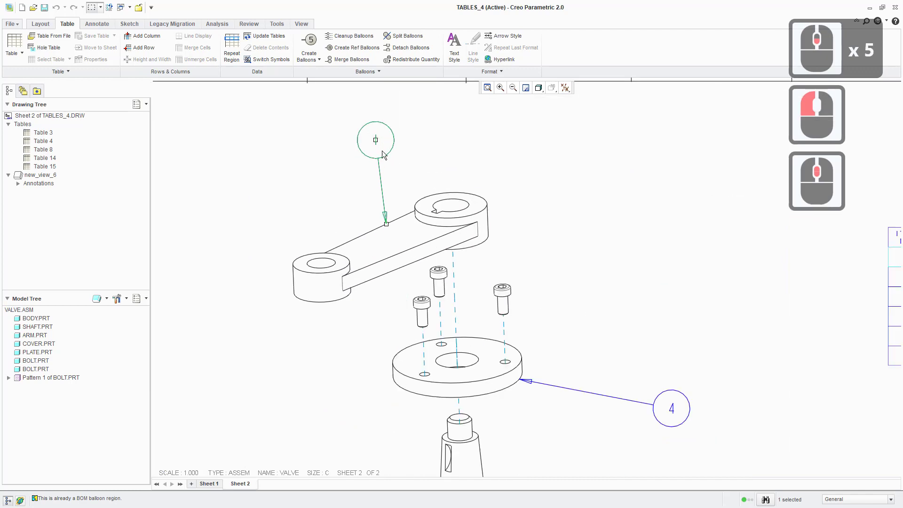
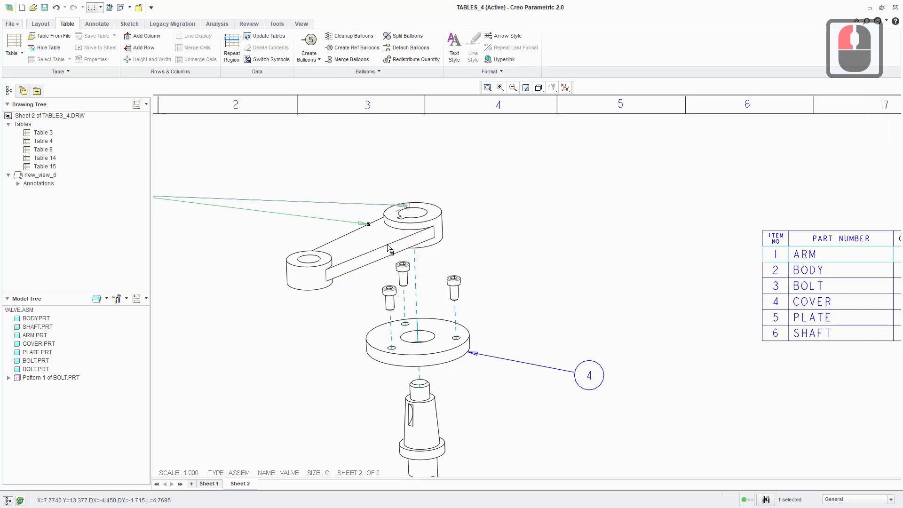
{"action": "left_click", "coordinate": [373, 249]}
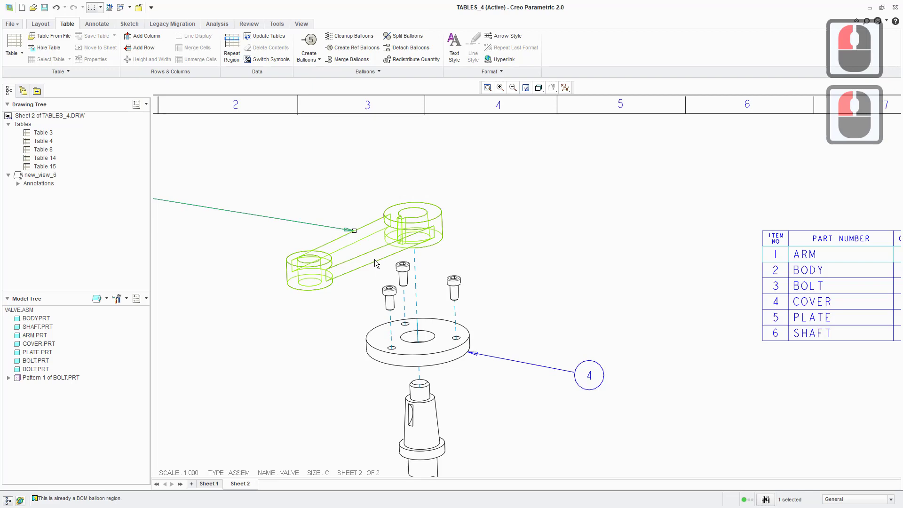
{"action": "left_click", "coordinate": [234, 202]}
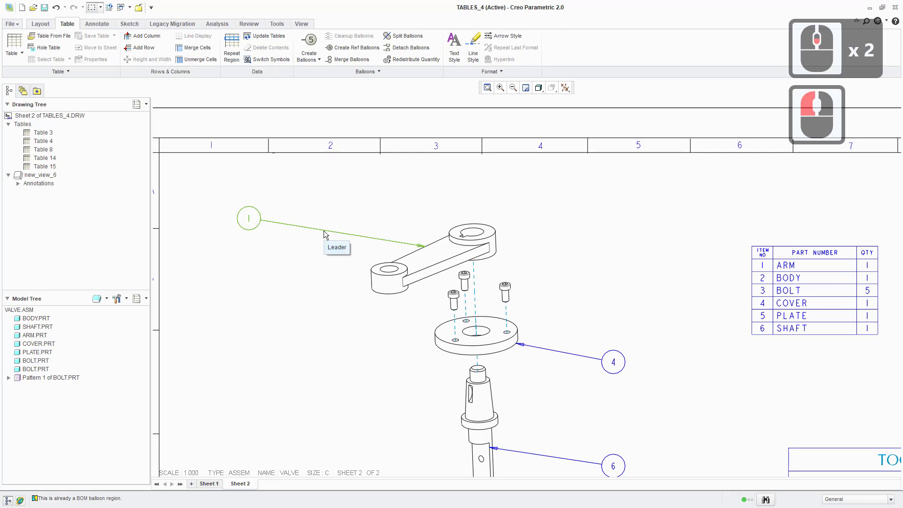
{"action": "left_click", "coordinate": [327, 235]}
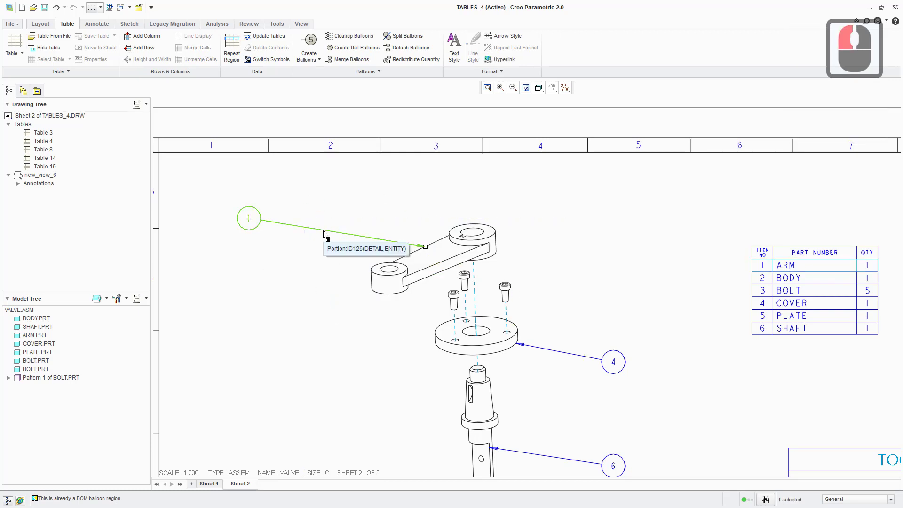
Step: Reattach balloon 1's leader to the arm's outer end with an arrowhead, balloon to the right
{"action": "right_click", "coordinate": [327, 235]}
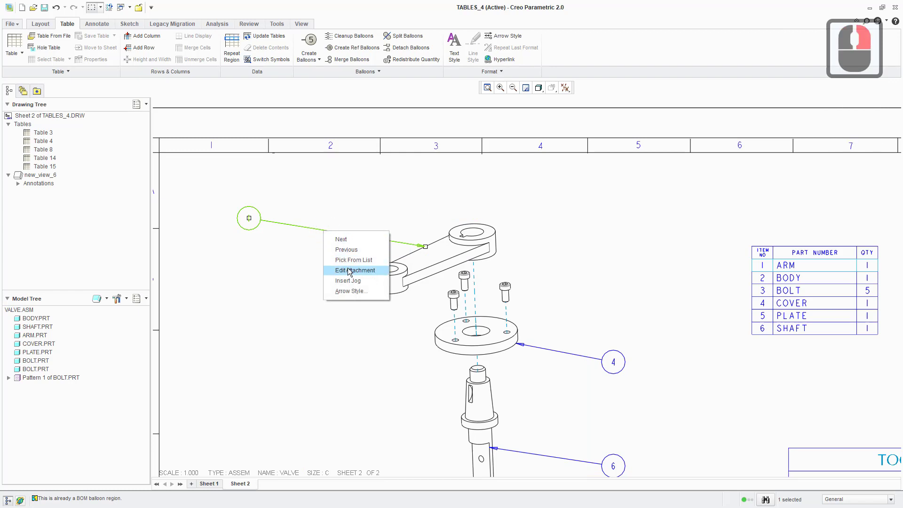
{"action": "left_click", "coordinate": [352, 272]}
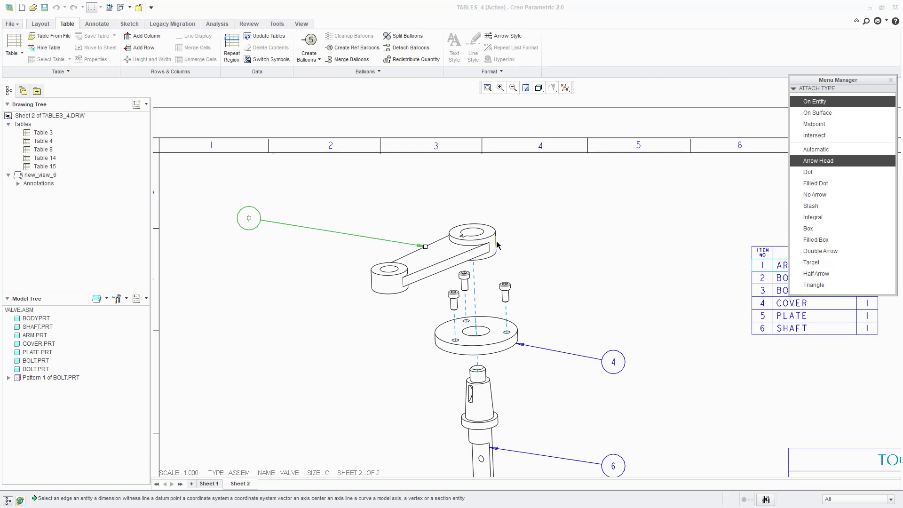
{"action": "left_click", "coordinate": [500, 243]}
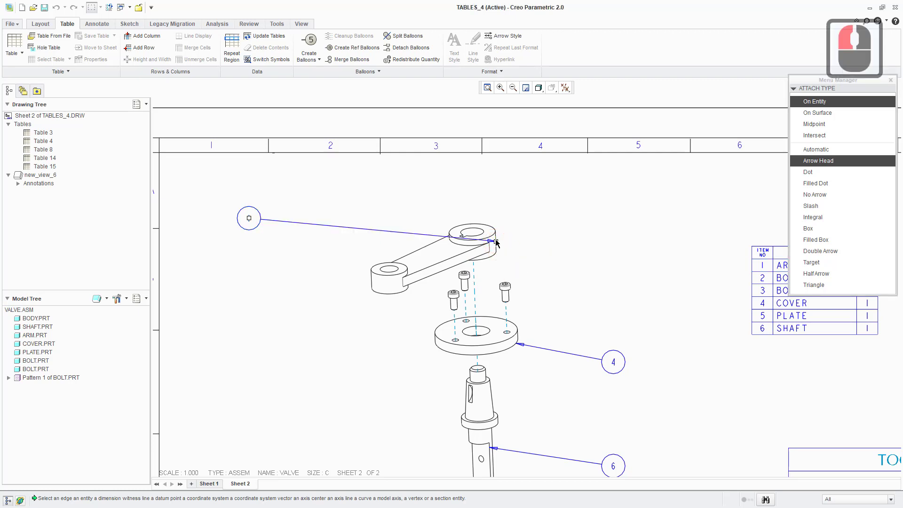
{"action": "left_click", "coordinate": [819, 185]}
{"action": "left_click", "coordinate": [824, 171]}
{"action": "left_click", "coordinate": [838, 151]}
{"action": "left_click_drag", "start_coordinate": [828, 145], "coordinate": [822, 156]}
{"action": "left_click_drag", "start_coordinate": [817, 144], "coordinate": [832, 183]}
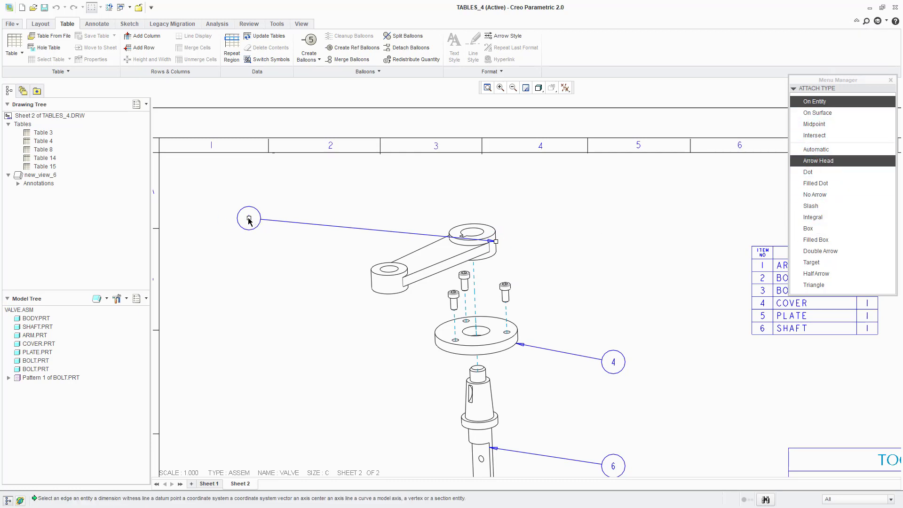
{"action": "left_click_drag", "start_coordinate": [566, 233], "coordinate": [781, 237]}
{"action": "left_click", "coordinate": [669, 125]}
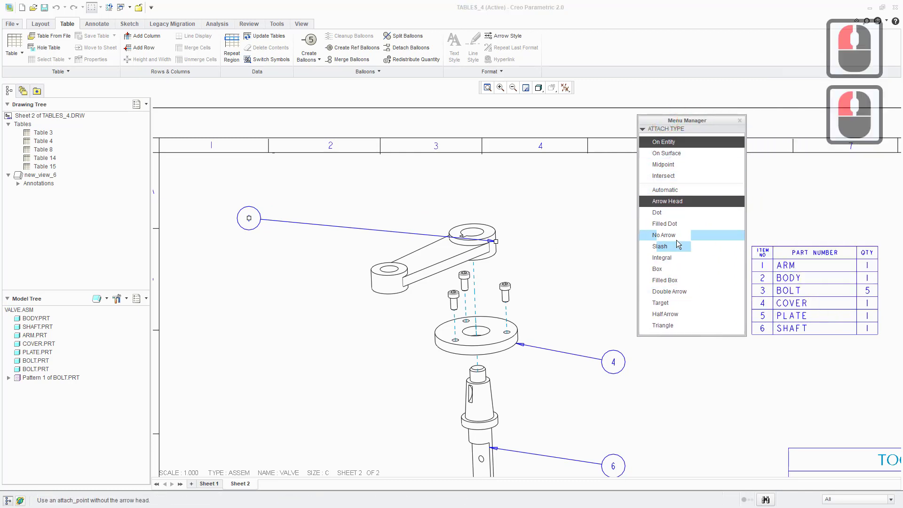
{"action": "key", "text": "Return"}
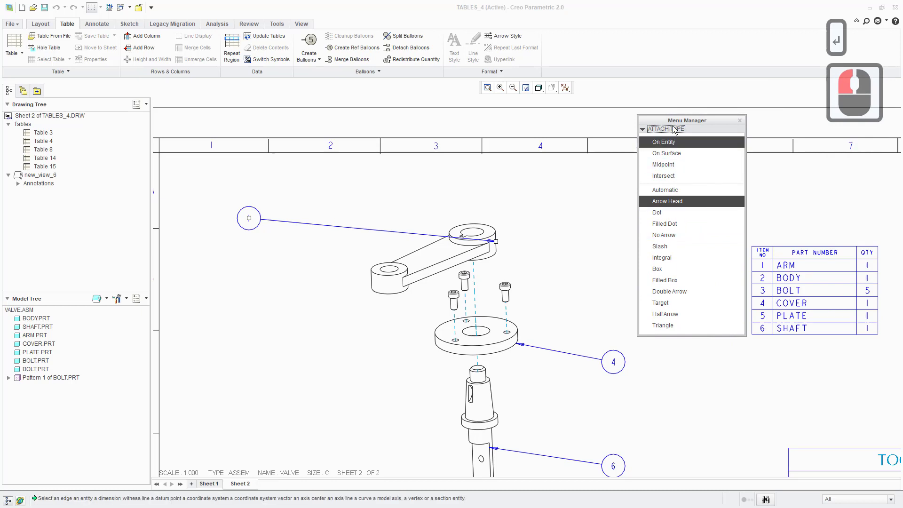
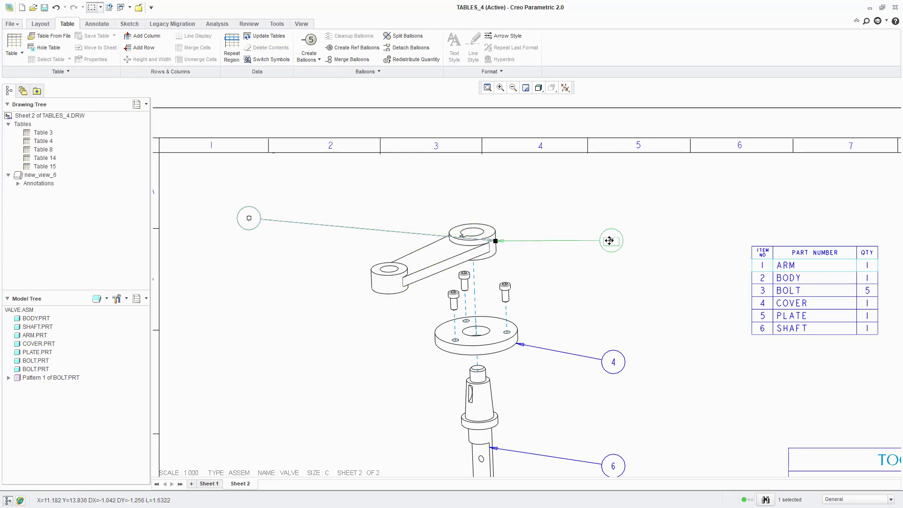
{"action": "left_click", "coordinate": [611, 260]}
{"action": "scroll", "scroll_direction": "up", "scroll_amount": 3}
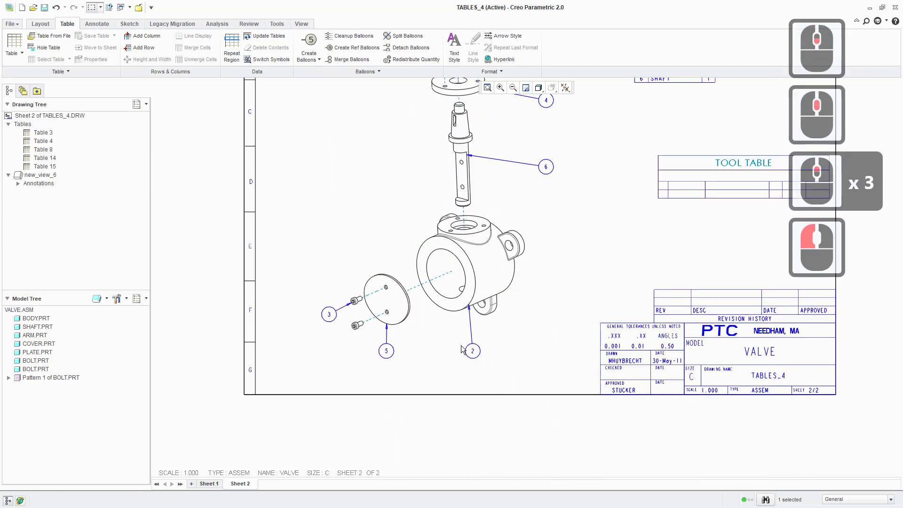
{"action": "middle_click", "coordinate": [561, 202]}
{"action": "scroll", "scroll_direction": "down", "scroll_amount": 3}
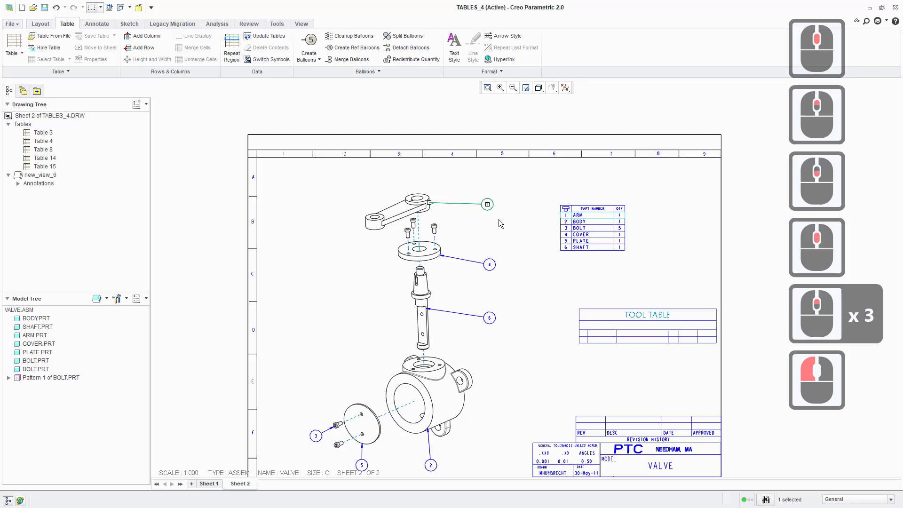
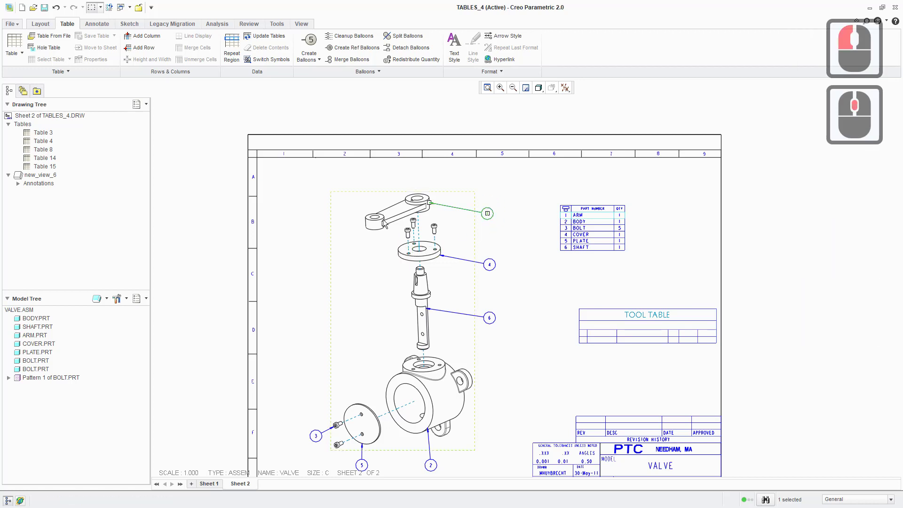
{"action": "left_click", "coordinate": [377, 194]}
{"action": "right_click", "coordinate": [386, 198]}
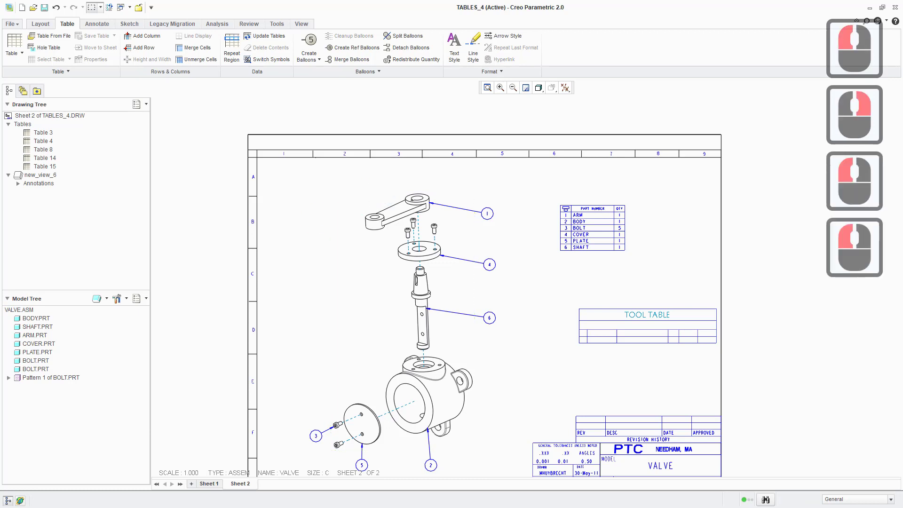
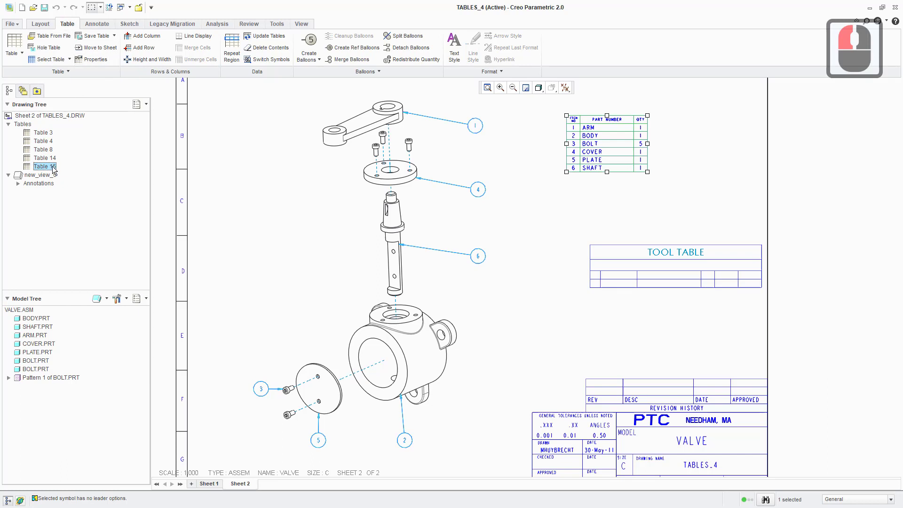
Step: Set Table 15's BOM balloon type to Quantity Split Circle in its properties
{"action": "right_click", "coordinate": [51, 169]}
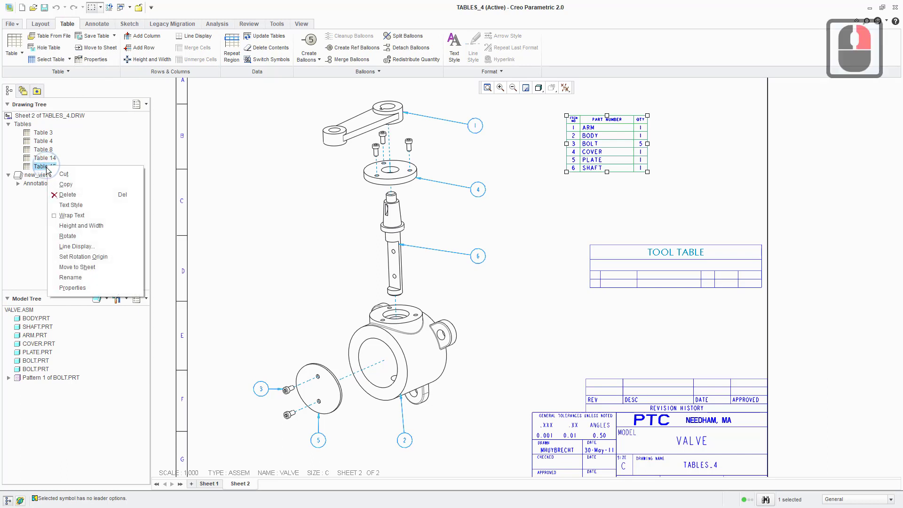
{"action": "left_click", "coordinate": [114, 292]}
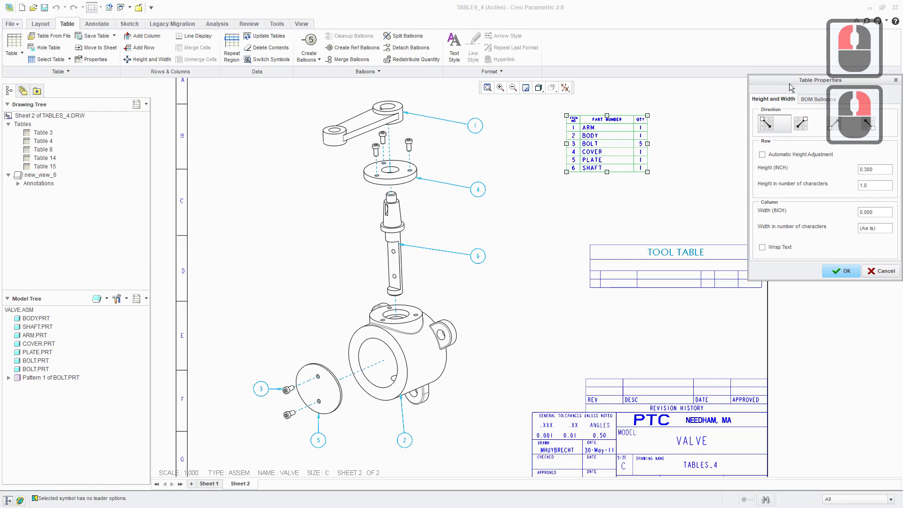
{"action": "left_click", "coordinate": [456, 223]}
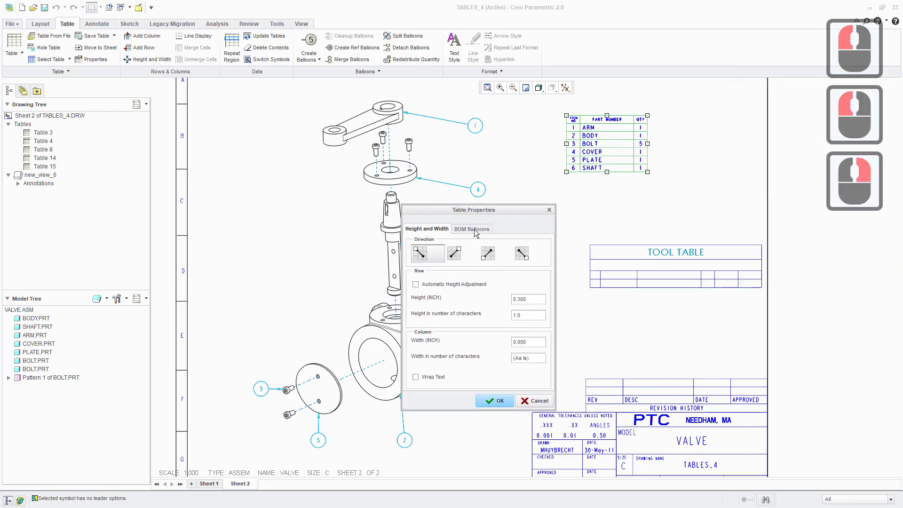
{"action": "left_click", "coordinate": [477, 234]}
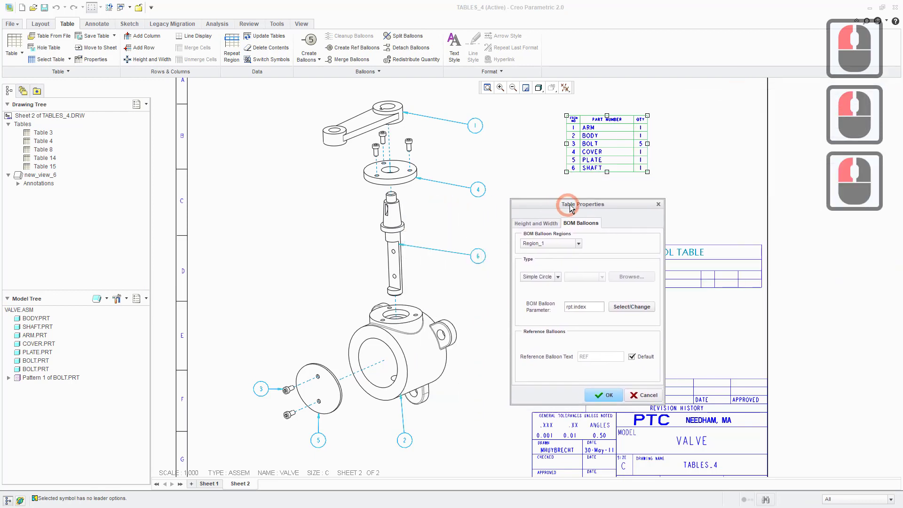
{"action": "left_click", "coordinate": [567, 252]}
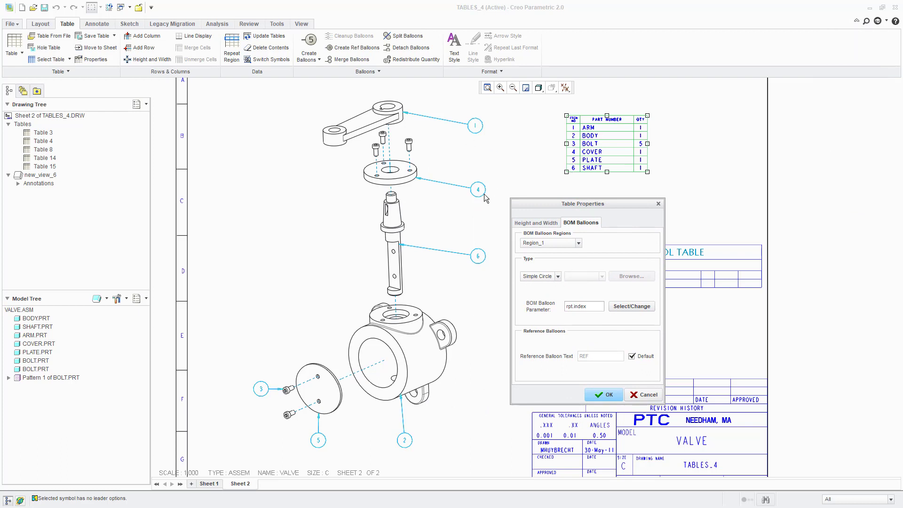
{"action": "left_click", "coordinate": [553, 282]}
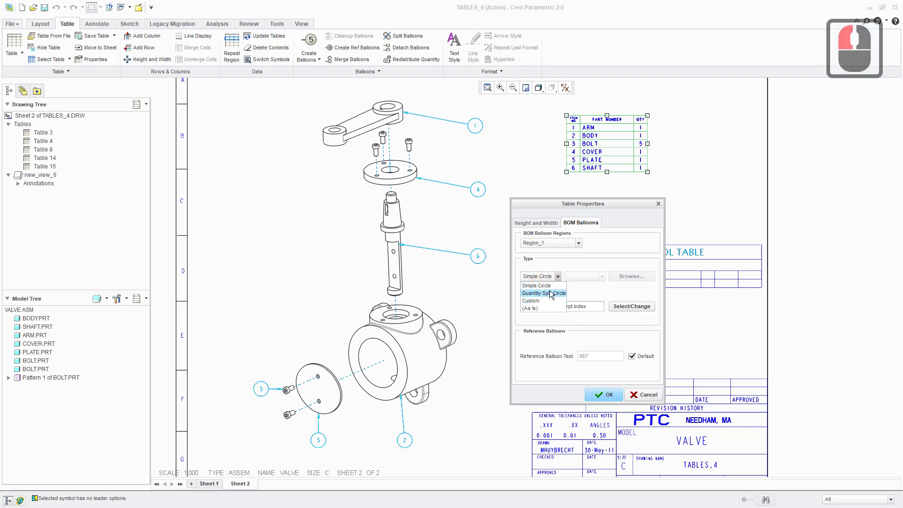
{"action": "left_click", "coordinate": [548, 296]}
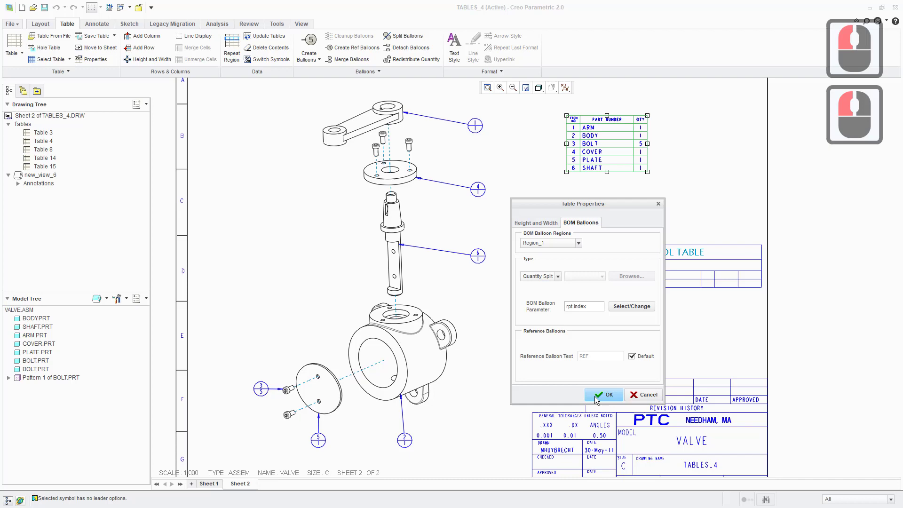
{"action": "left_click", "coordinate": [604, 399]}
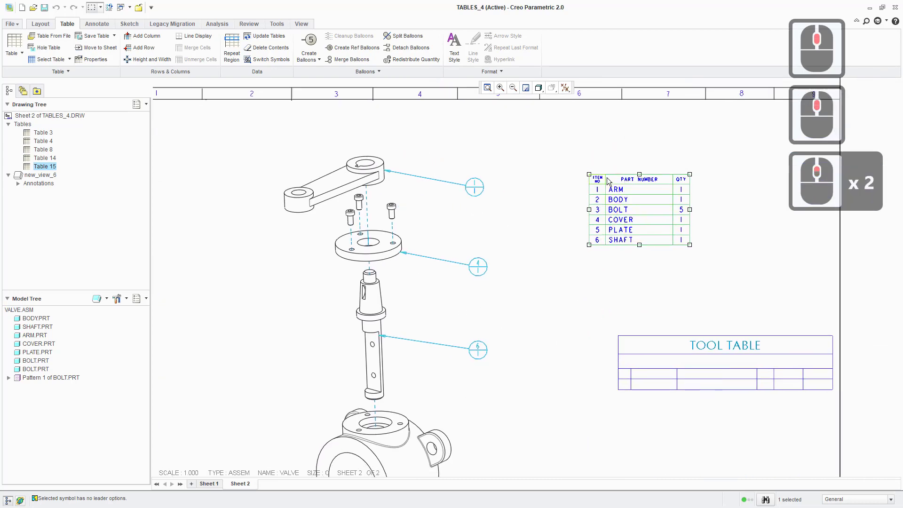
Step: Repaint the drawing so each balloon shows item number over quantity, bolt reading 3 over 5
{"action": "middle_click", "coordinate": [541, 258]}
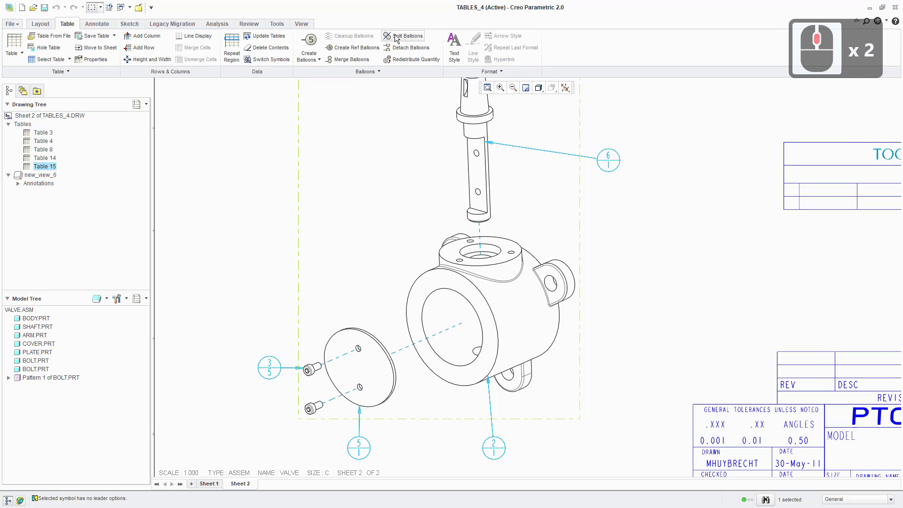
{"action": "left_click", "coordinate": [398, 39]}
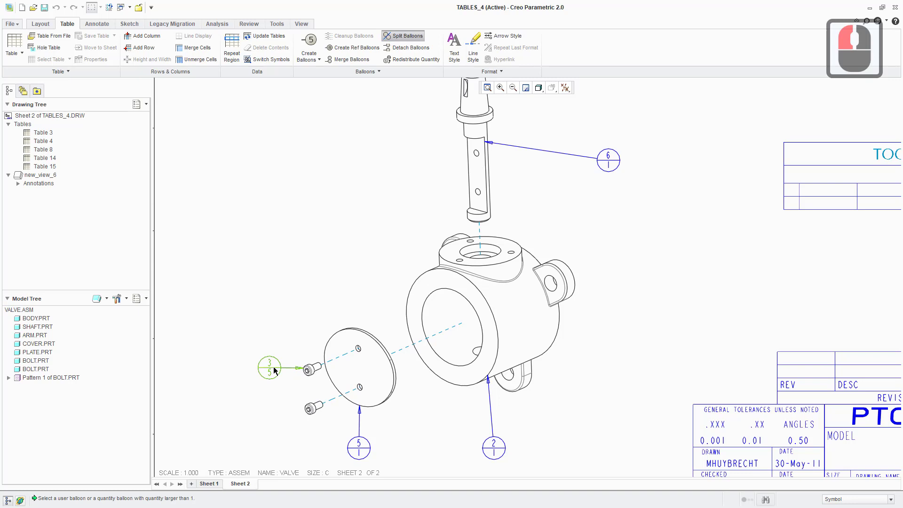
{"action": "left_click", "coordinate": [276, 369]}
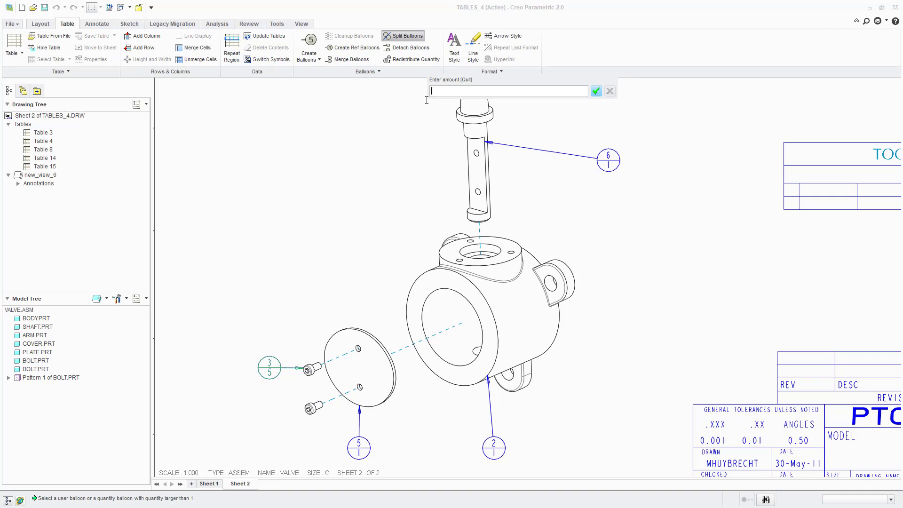
{"action": "left_click_drag", "start_coordinate": [375, 207], "coordinate": [276, 448]}
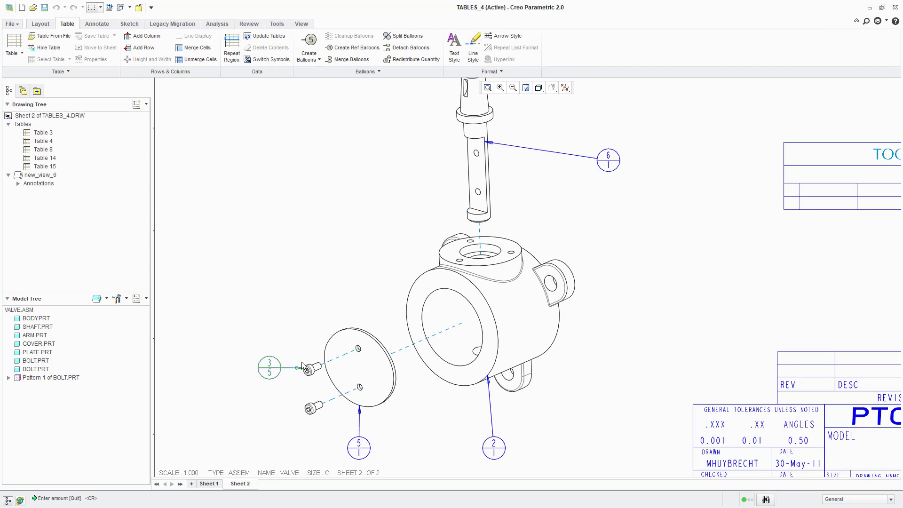
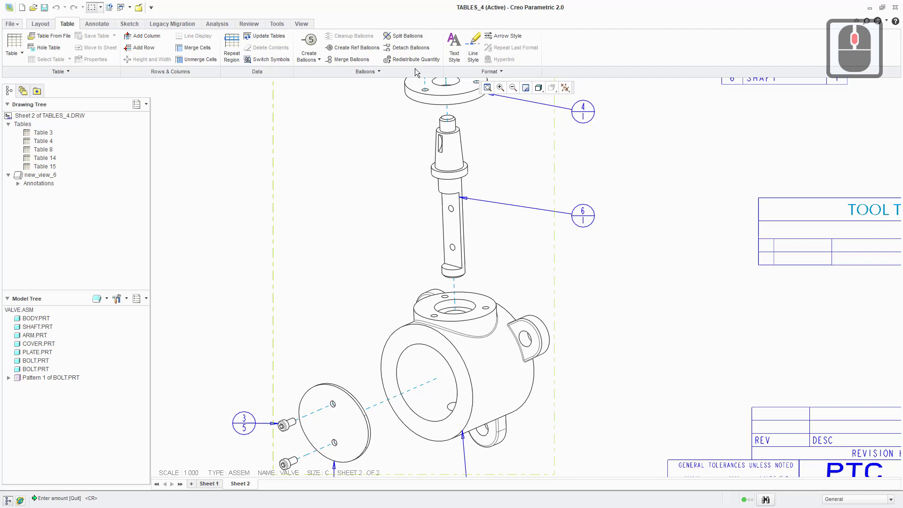
Step: Split the 3/5 bolt balloon, entering quantity 3 for the new balloon
{"action": "left_click", "coordinate": [399, 40]}
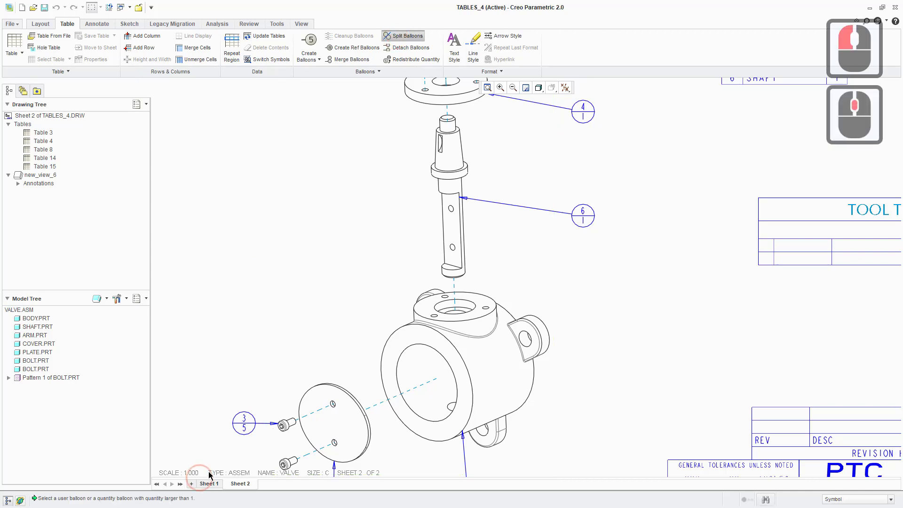
{"action": "left_click", "coordinate": [253, 427]}
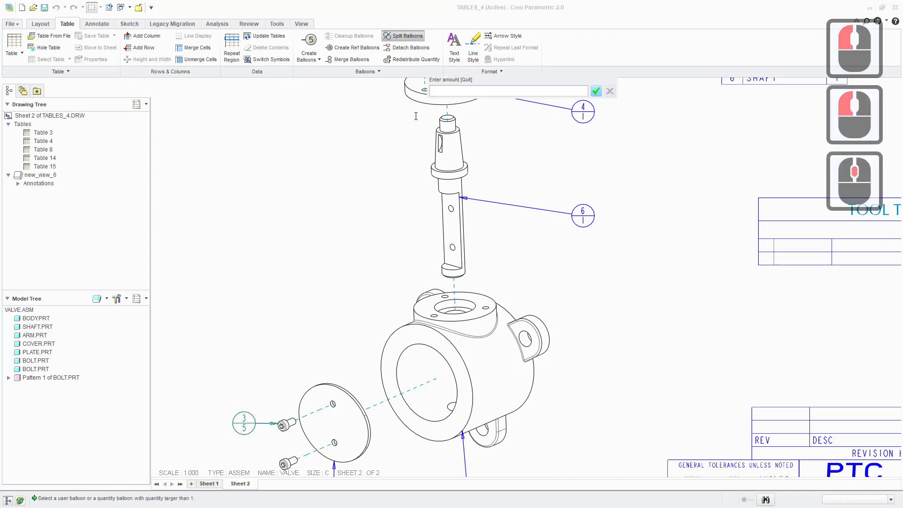
{"action": "key", "text": "3"}
{"action": "key", "text": "Return"}
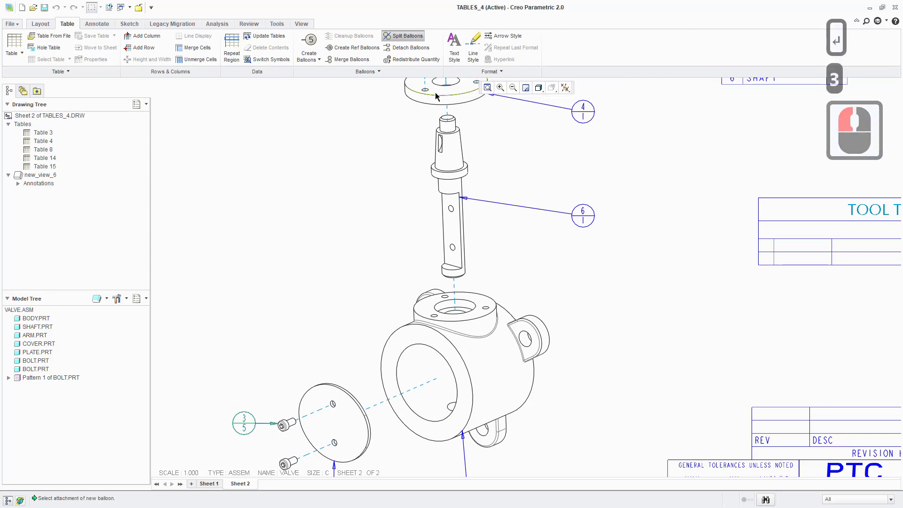
Step: Attach the new 3/3 balloon to an upper bolt and place it beside them, leaving 3/2 on the cover bolts
{"action": "middle_click", "coordinate": [453, 142]}
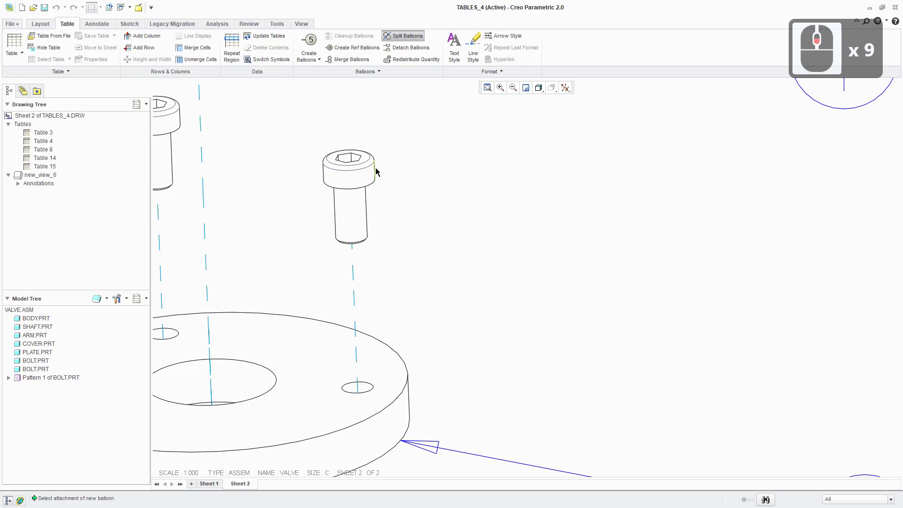
{"action": "left_click", "coordinate": [378, 169]}
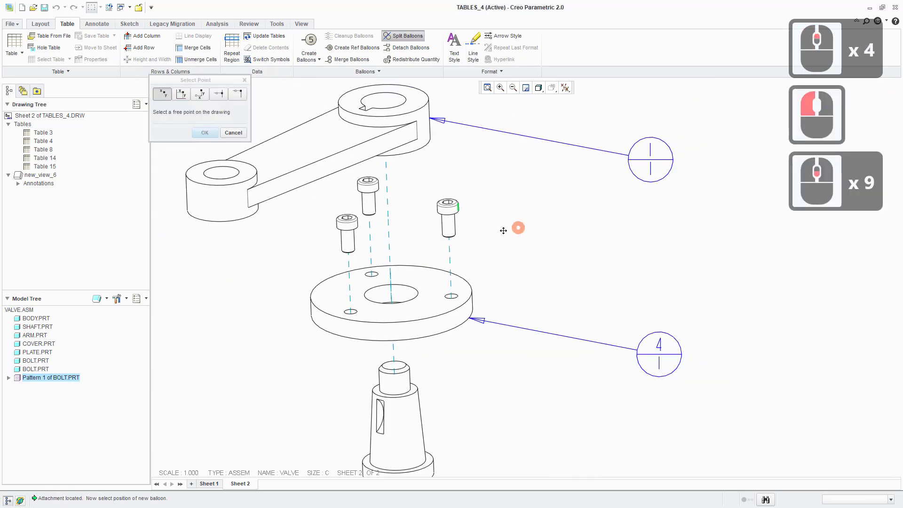
{"action": "left_click", "coordinate": [572, 269]}
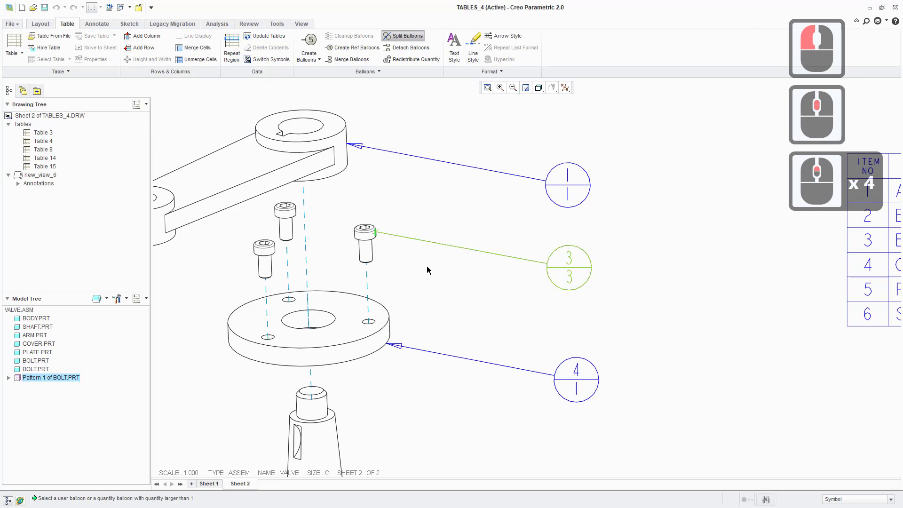
{"action": "middle_click", "coordinate": [631, 251]}
{"action": "scroll", "scroll_direction": "up", "scroll_amount": 3}
{"action": "middle_click", "coordinate": [449, 238]}
{"action": "scroll", "scroll_direction": "down", "scroll_amount": 3}
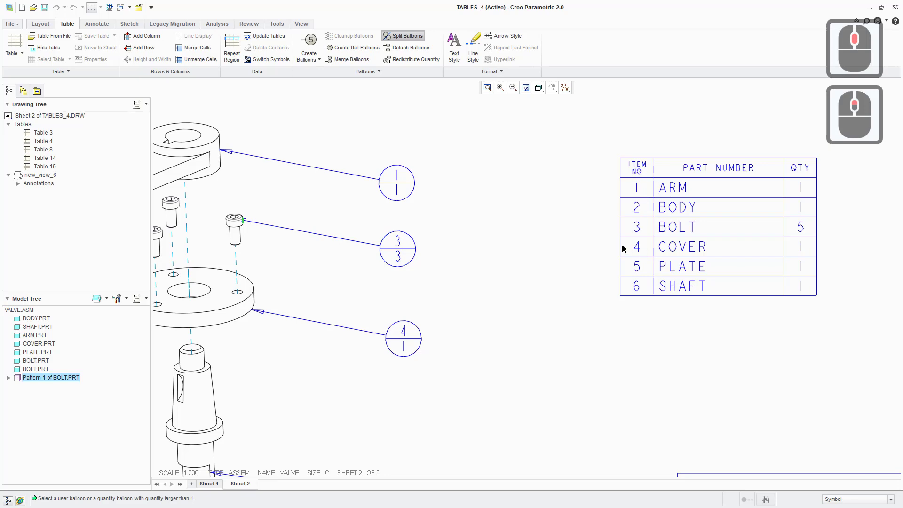
{"action": "scroll", "scroll_direction": "down", "scroll_amount": 3}
{"action": "scroll", "scroll_direction": "up", "scroll_amount": 3}
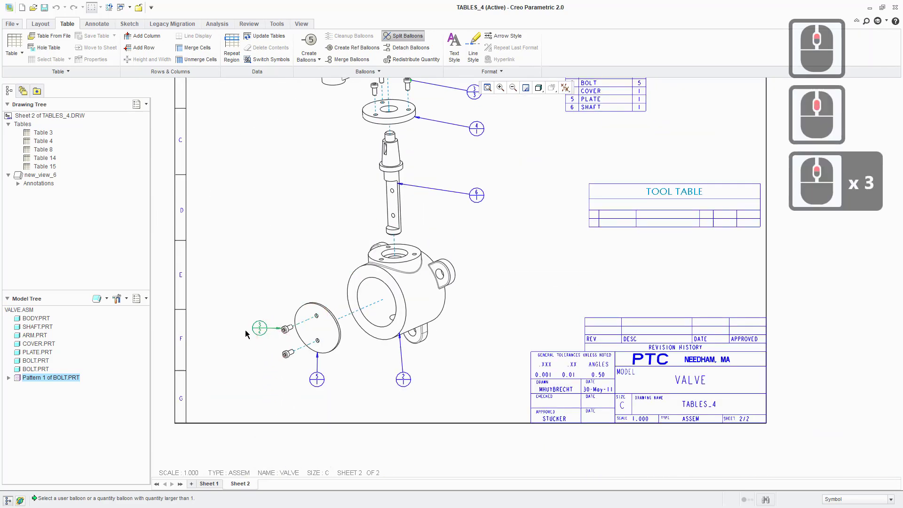
{"action": "scroll", "scroll_direction": "down", "scroll_amount": 3}
{"action": "scroll", "scroll_direction": "down", "scroll_amount": 3}
{"action": "scroll", "scroll_direction": "down", "scroll_amount": 3}
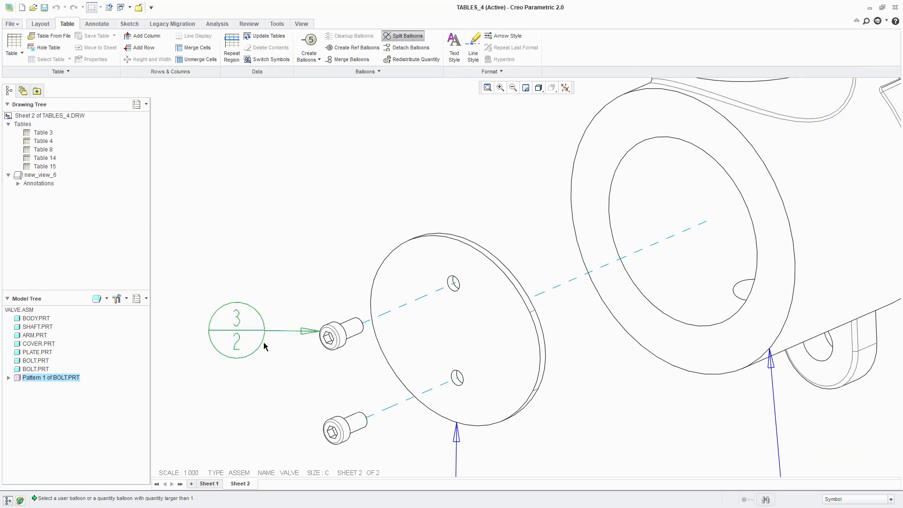